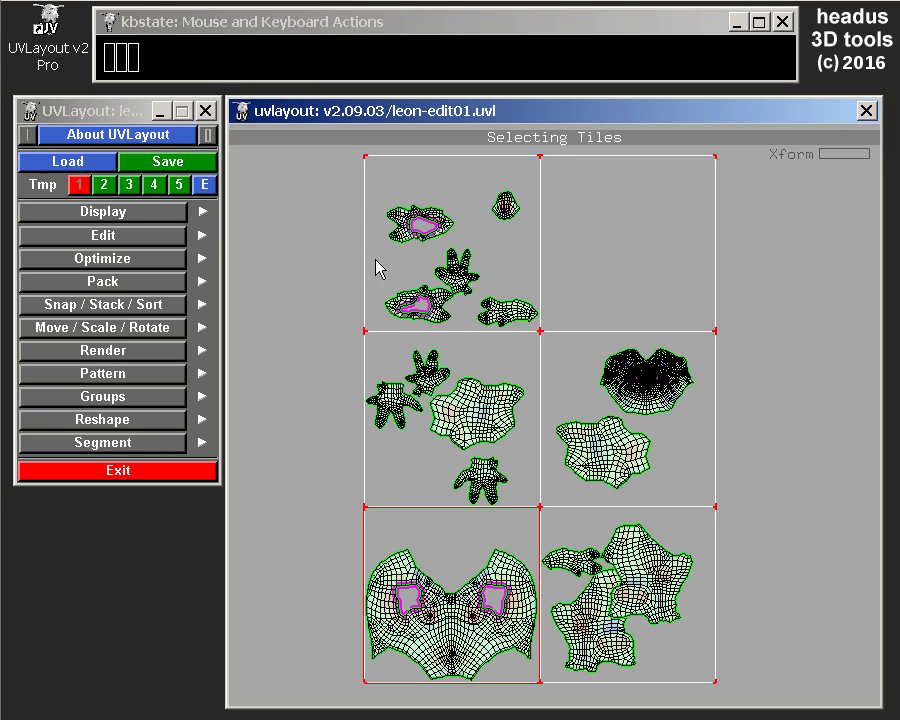
# Try selecting and deselecting shells across the upper tiles, ending with nothing selected
pyautogui.moveTo(401, 204); pyautogui.dragTo(614, 397)
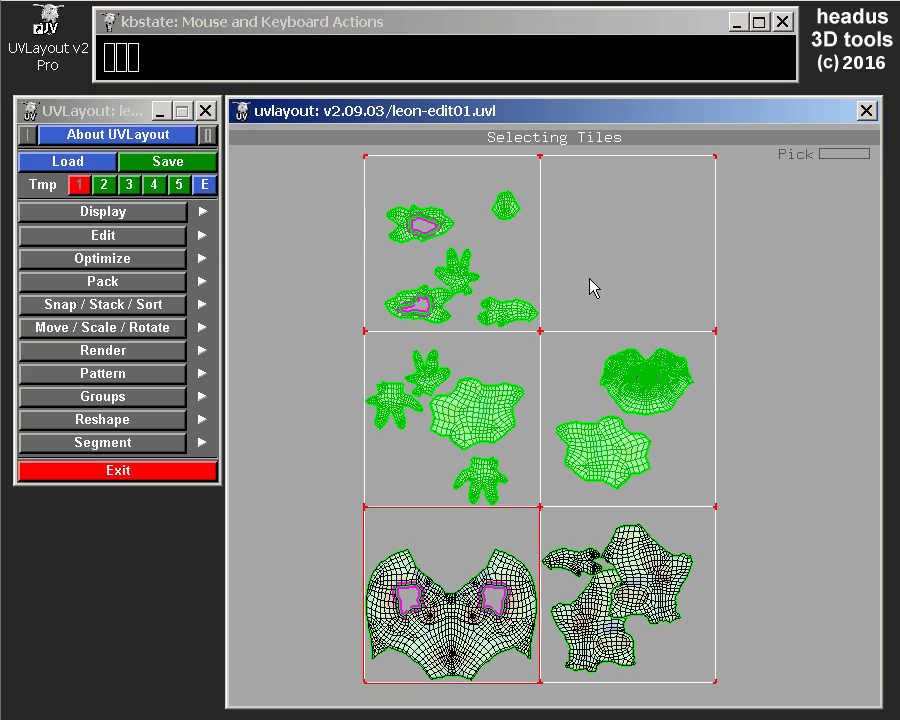
pyautogui.press("'")
pyautogui.moveTo(816, 329); pyautogui.dragTo(816, 329)
pyautogui.moveTo(465, 254); pyautogui.dragTo(660, 432)
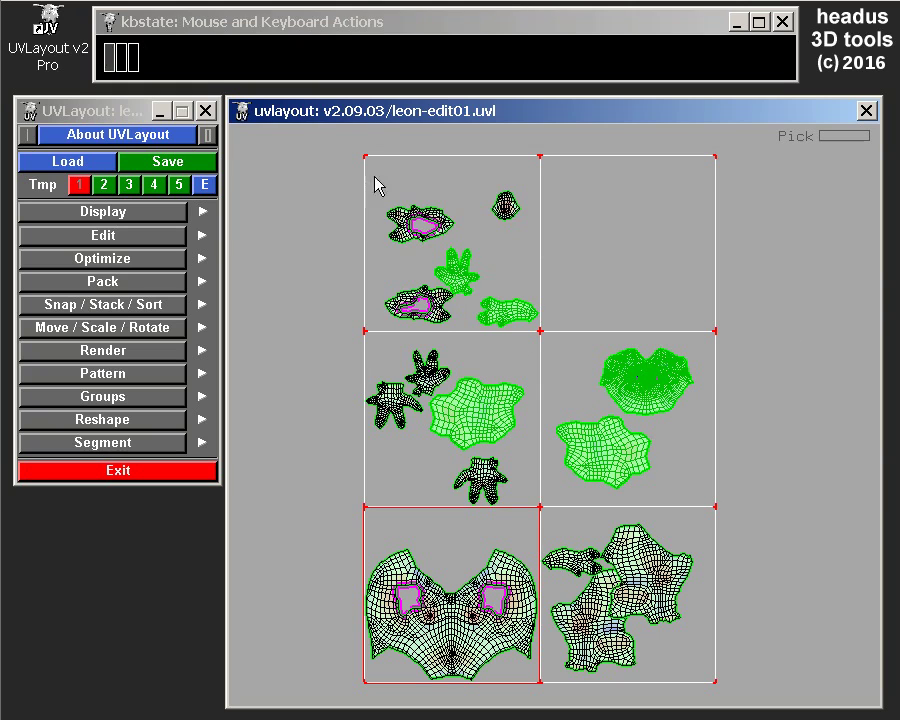
pyautogui.moveTo(369, 200); pyautogui.dragTo(719, 550)
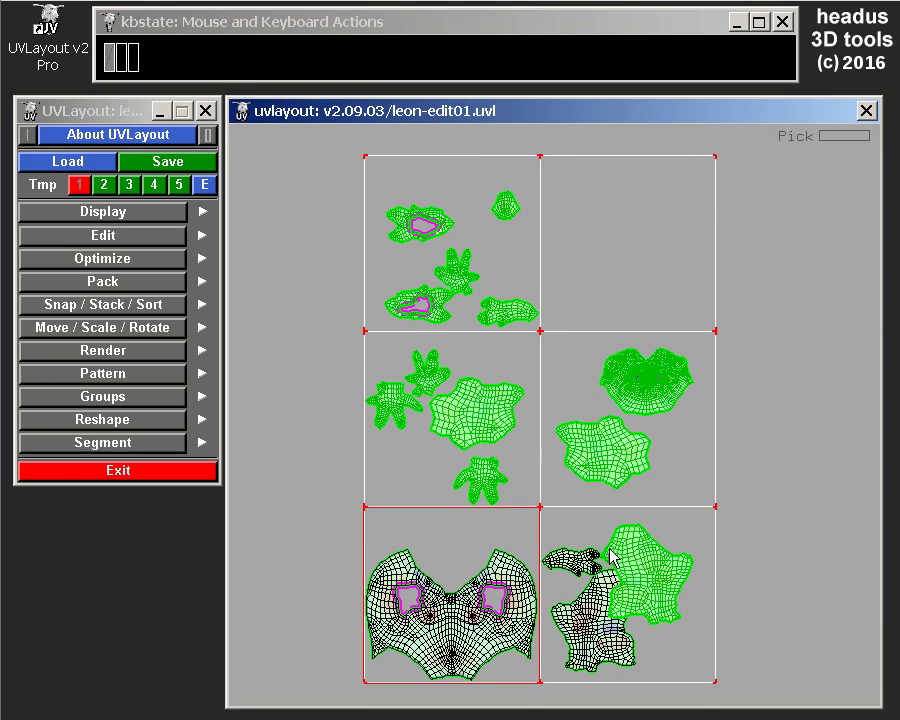
pyautogui.click(779, 464)
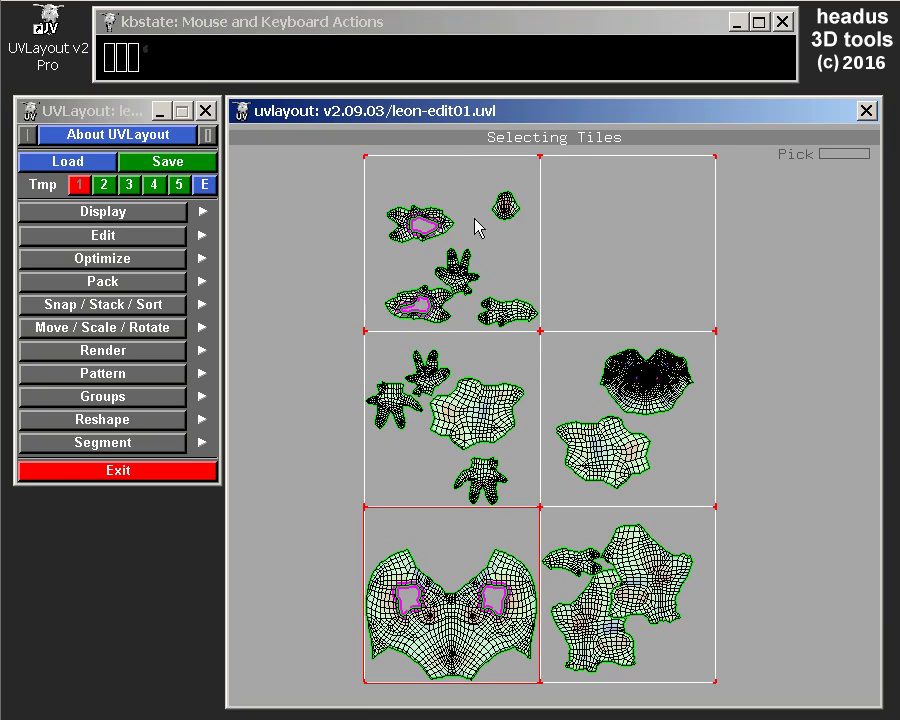
pyautogui.moveTo(434, 216); pyautogui.dragTo(658, 251)
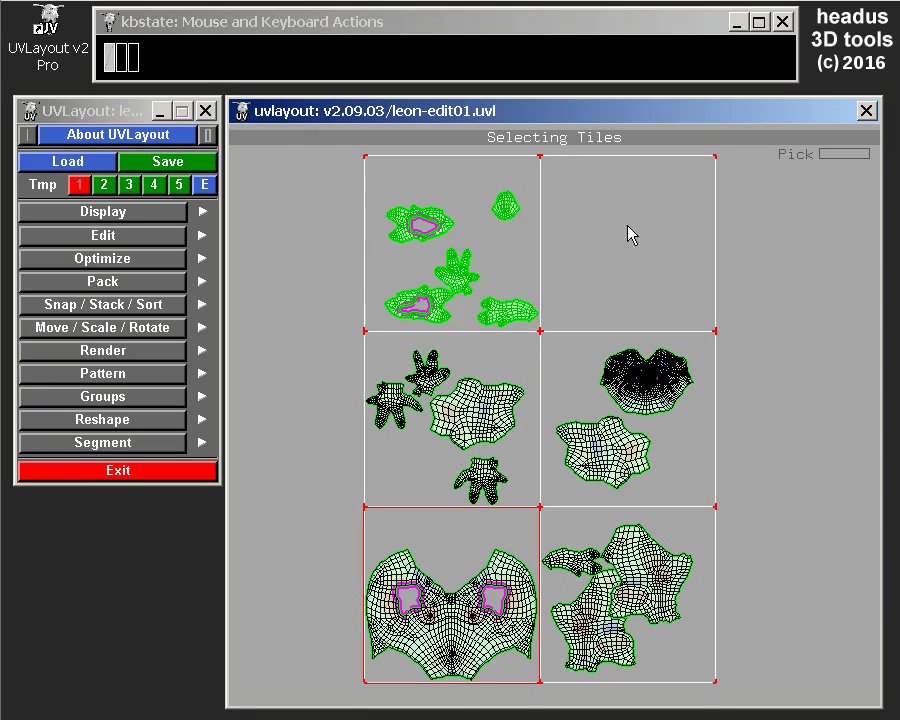
pyautogui.click(591, 391)
pyautogui.click(505, 369)
pyautogui.click(505, 369)
pyautogui.click(803, 321)
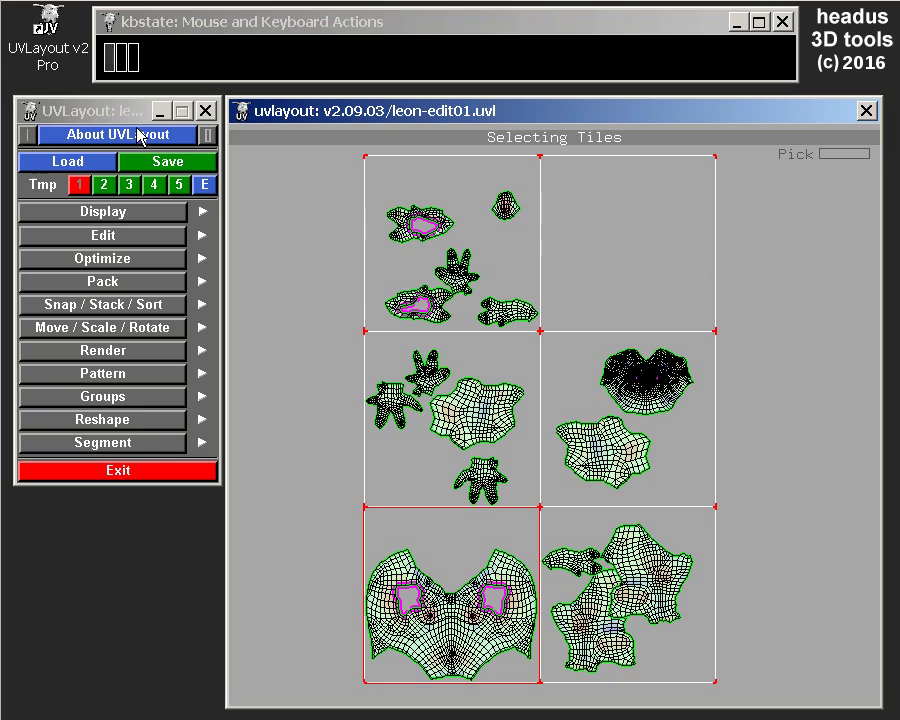
# Review the program information panel and the editing preferences section
pyautogui.click(141, 138)
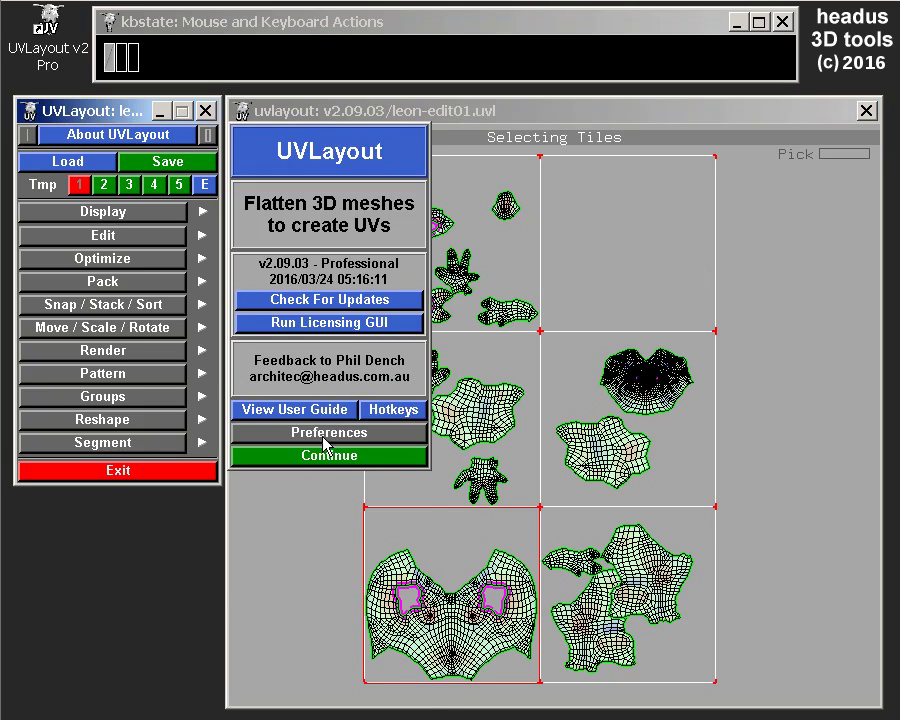
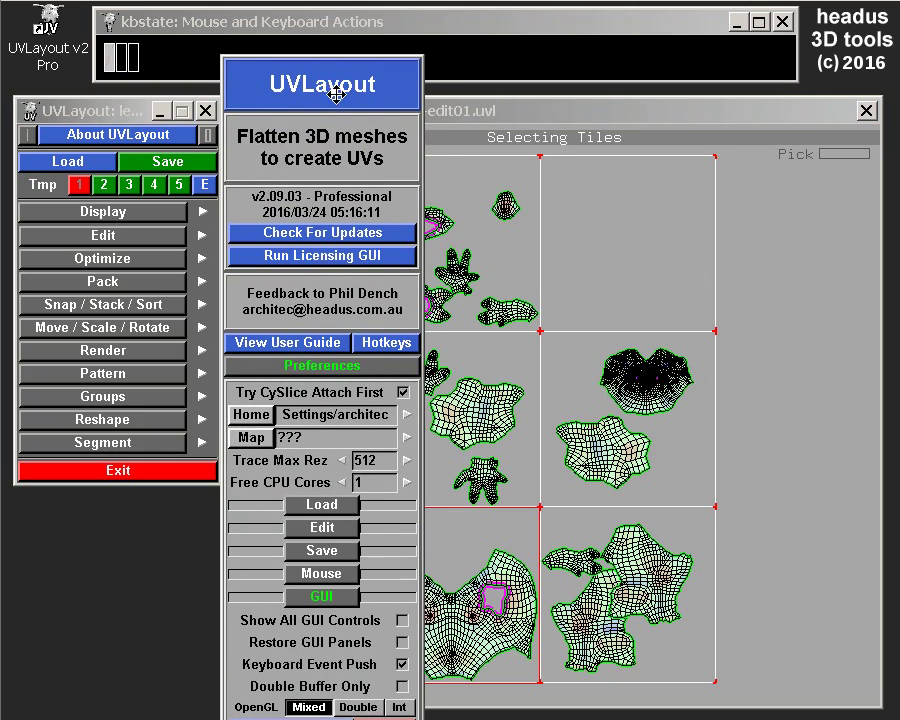
pyautogui.moveTo(327, 604); pyautogui.dragTo(327, 602)
pyautogui.click(325, 586)
pyautogui.moveTo(326, 585); pyautogui.dragTo(326, 585)
pyautogui.click(322, 539)
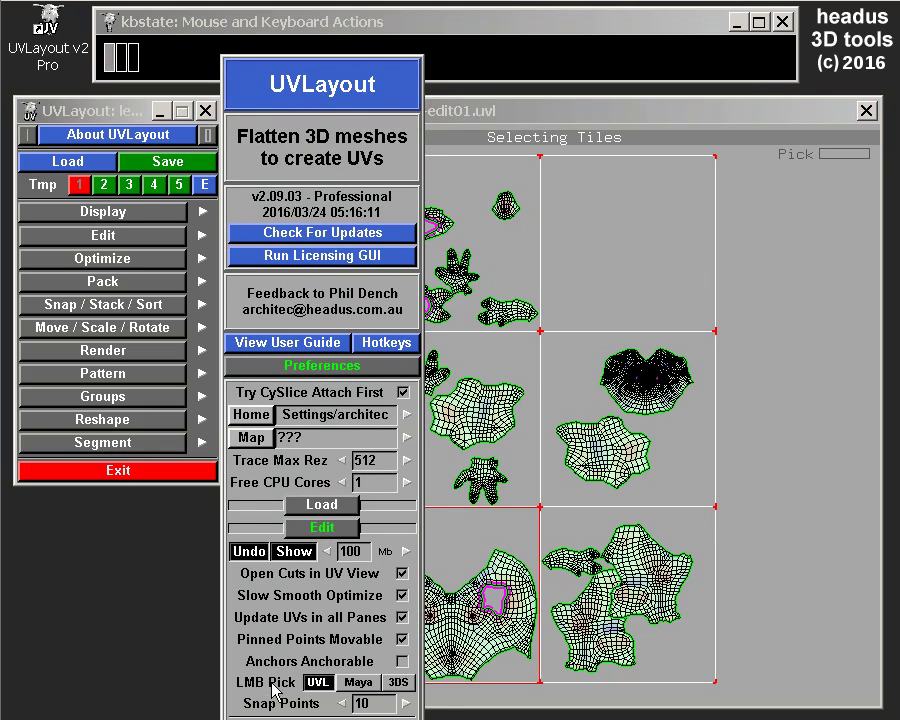
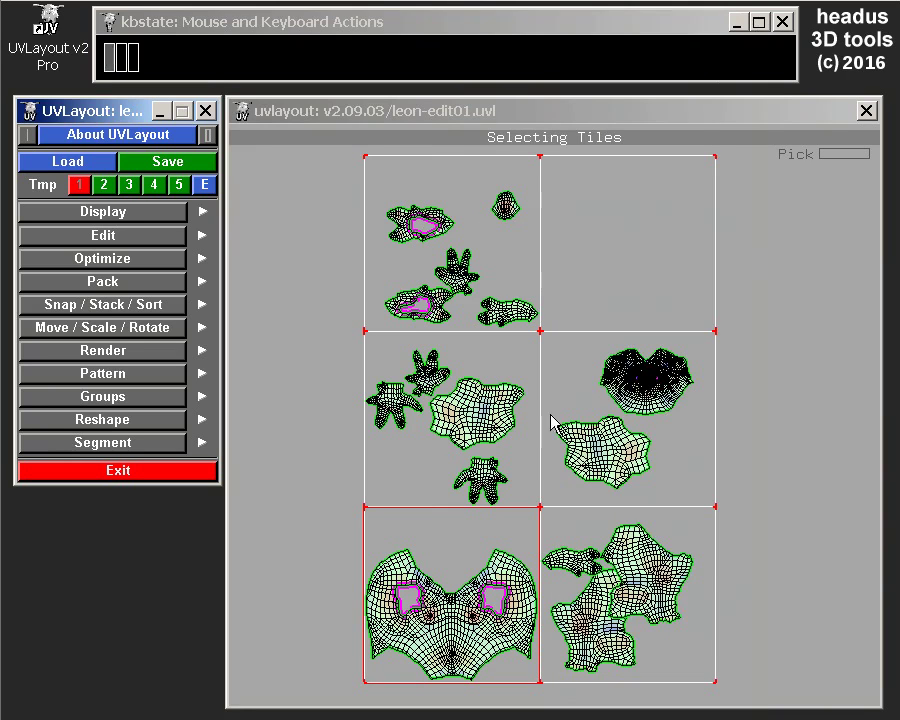
# Select the middle-row shells and shift them a tile right, up, and back down with Move/Scale/Rotate
pyautogui.moveTo(487, 406); pyautogui.dragTo(614, 450)
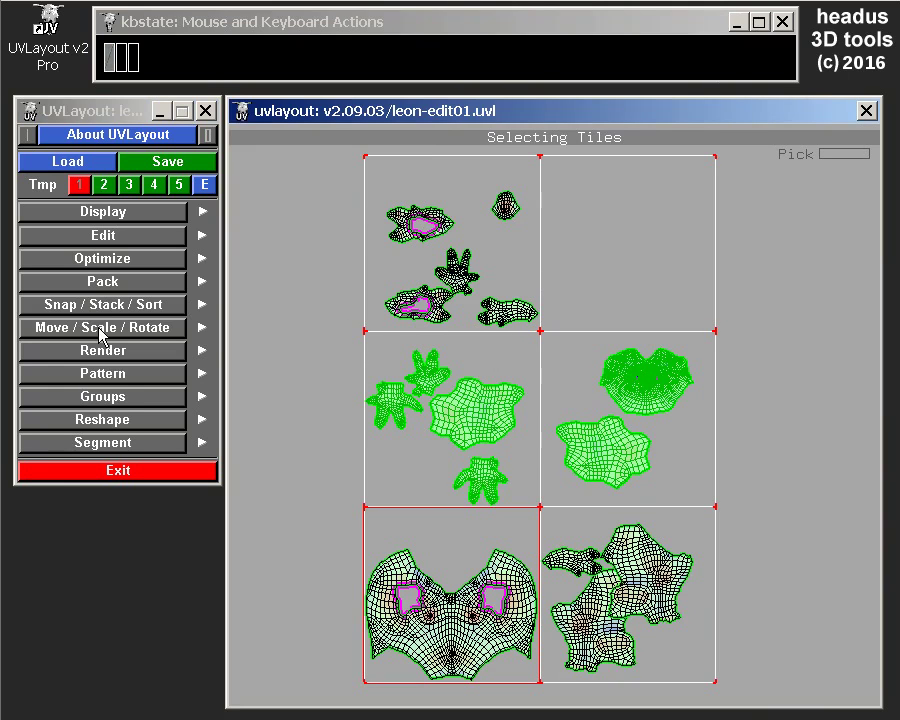
pyautogui.click(91, 339)
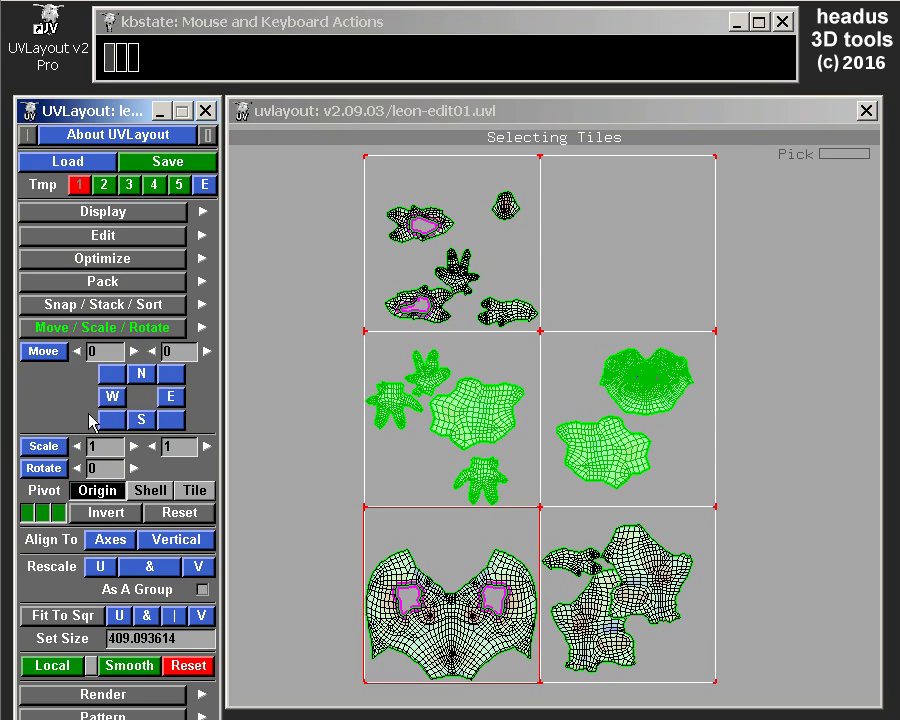
pyautogui.click(177, 405)
pyautogui.click(177, 405)
pyautogui.moveTo(796, 556); pyautogui.dragTo(548, 416)
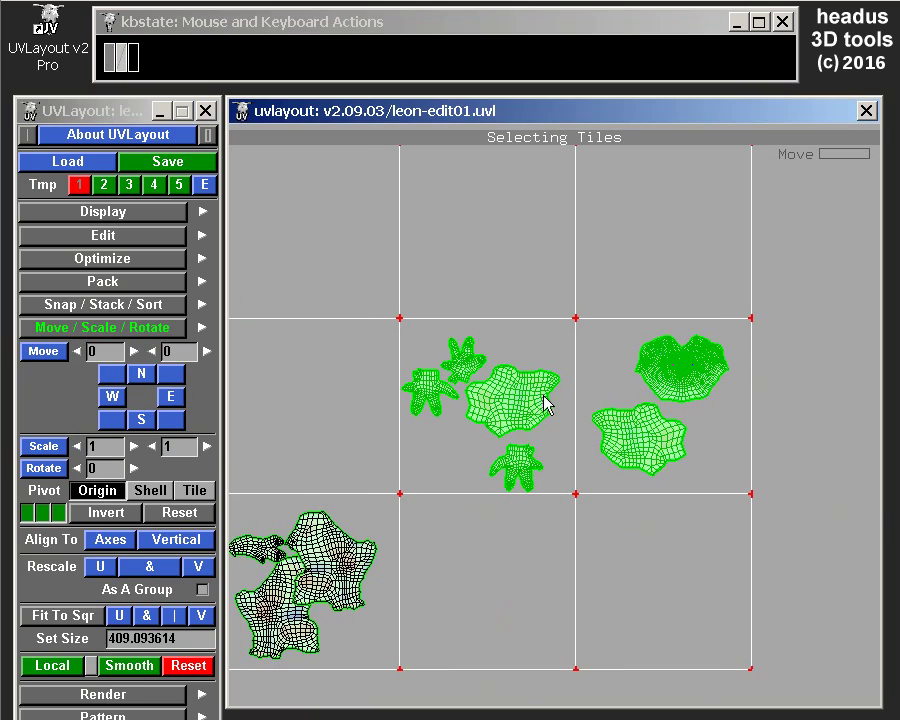
pyautogui.click(142, 383)
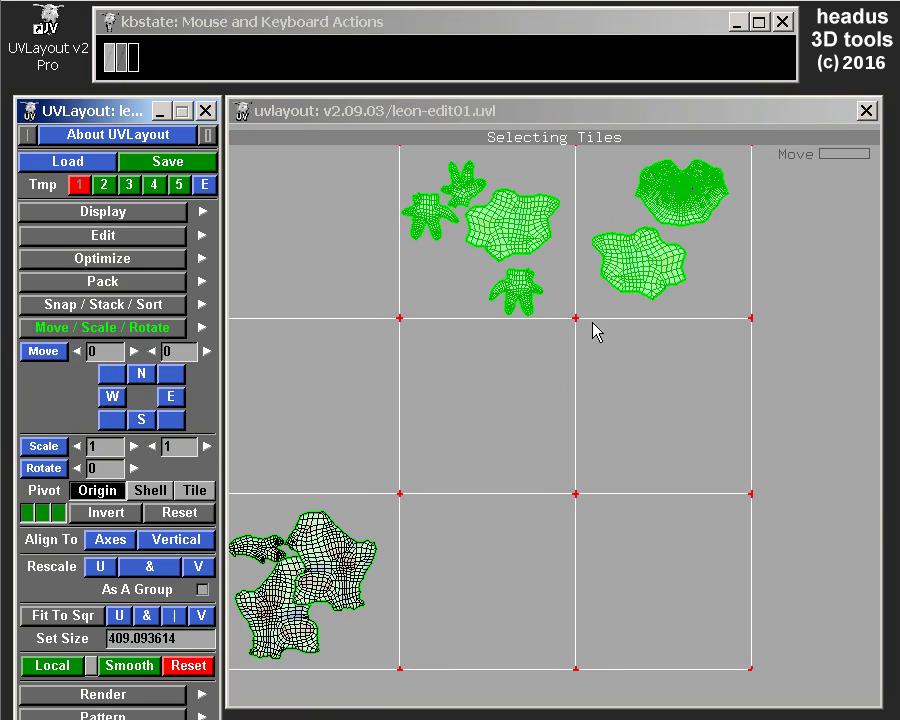
pyautogui.click(110, 428)
# Deselect the star shells, move the dense shell and blob into the middle-left tile, then clear the selection
pyautogui.moveTo(543, 579); pyautogui.dragTo(642, 568)
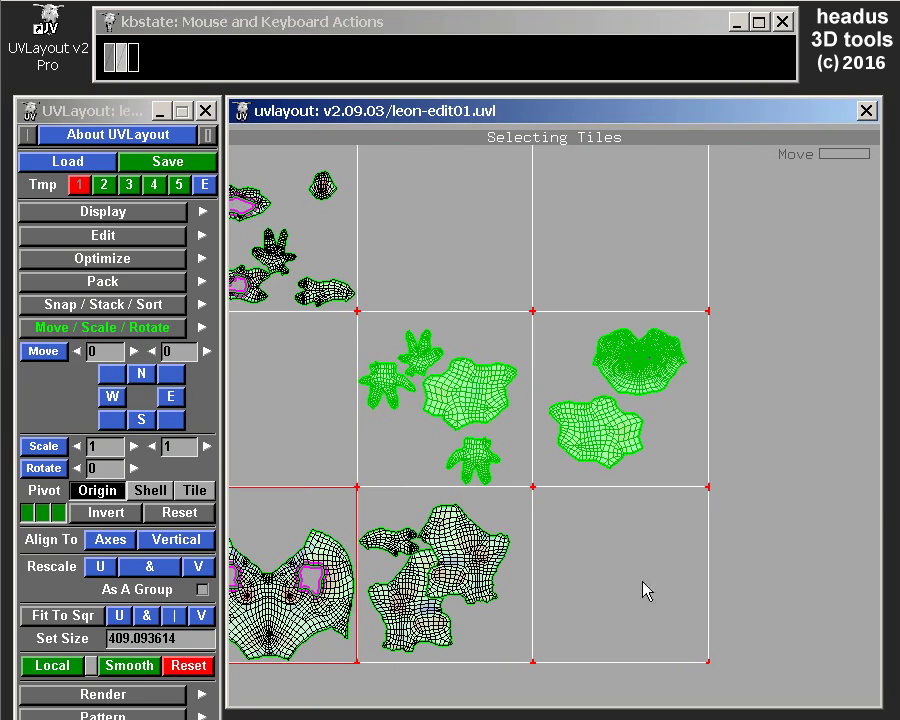
pyautogui.moveTo(791, 544); pyautogui.dragTo(791, 544)
pyautogui.moveTo(658, 377); pyautogui.dragTo(658, 377)
pyautogui.doubleClick(116, 403)
pyautogui.moveTo(637, 451); pyautogui.dragTo(803, 477)
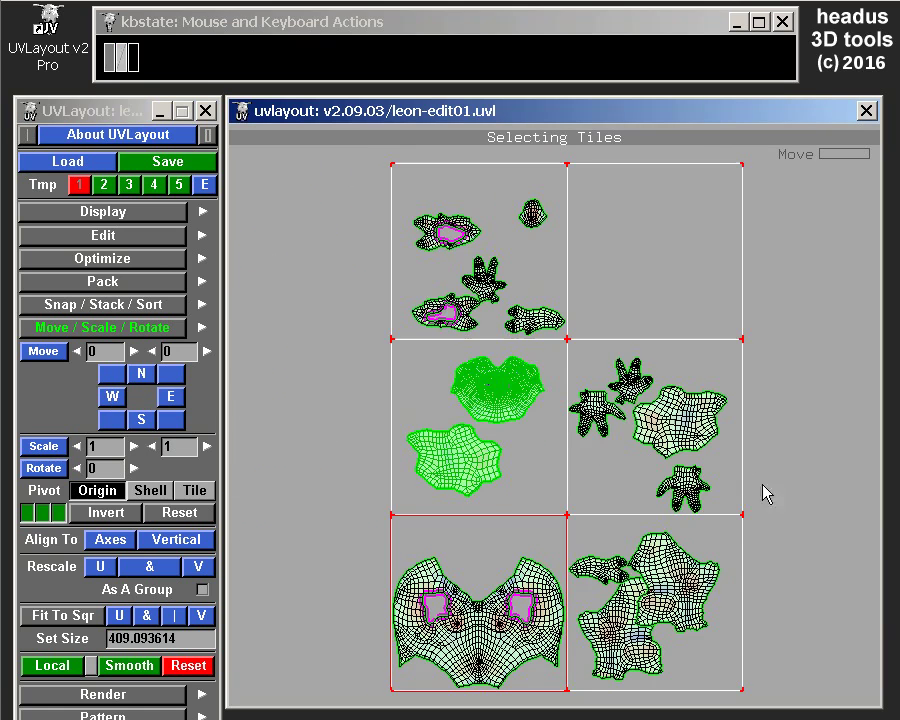
pyautogui.click(782, 450)
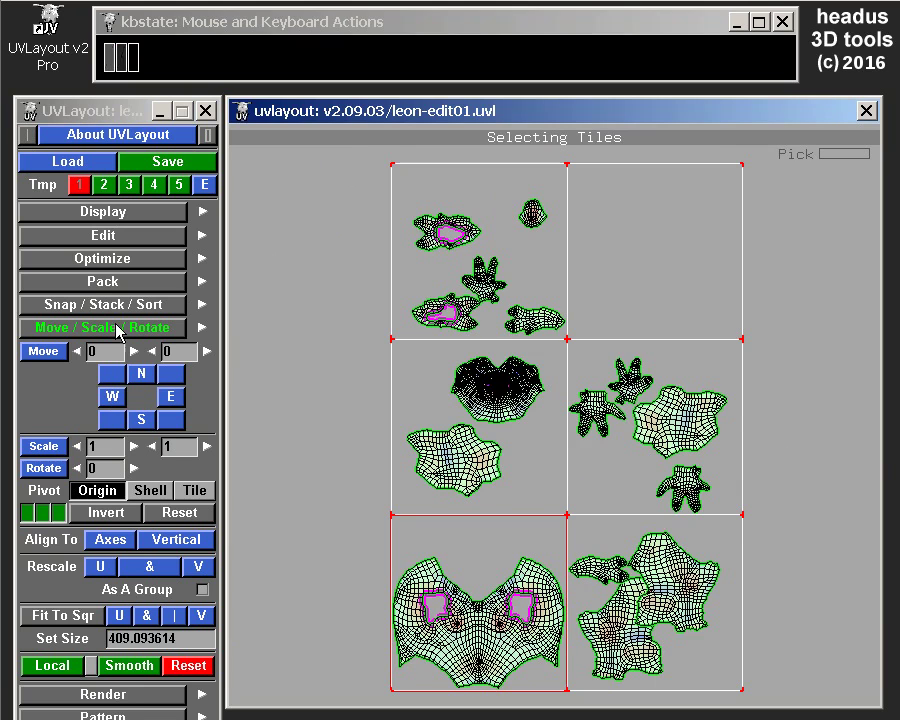
pyautogui.click(117, 330)
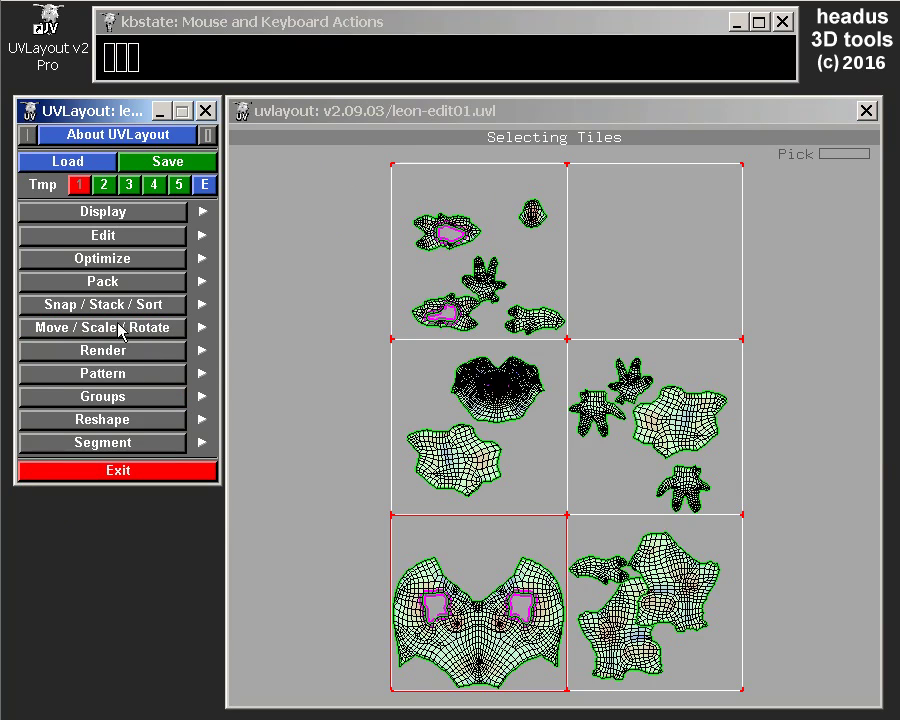
# Enable Pack Selected Only and pack the middle-right tile's shells within their tile
pyautogui.click(96, 288)
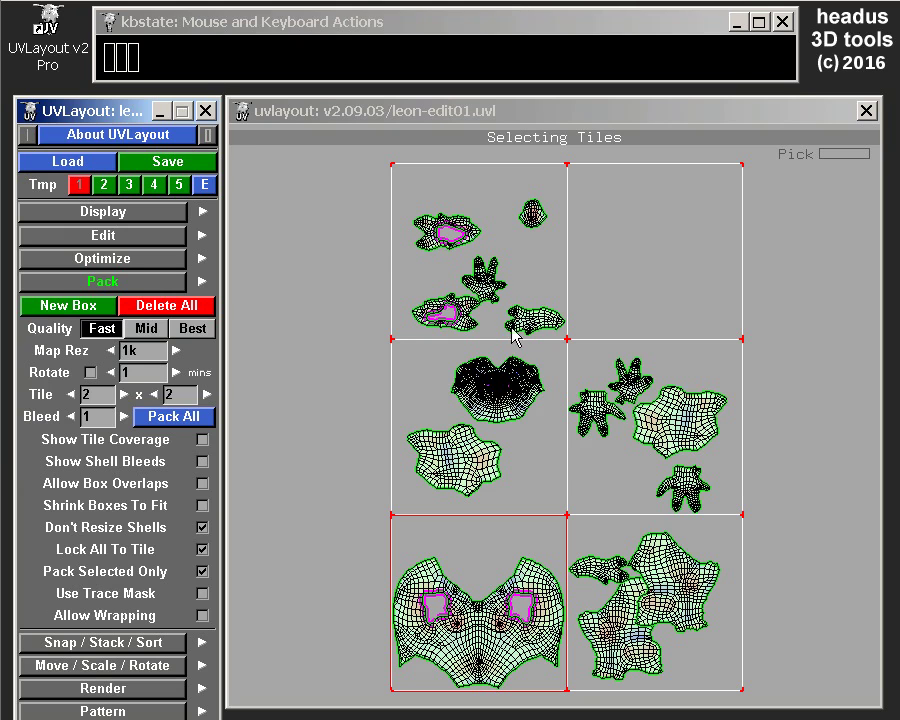
pyautogui.click(696, 369)
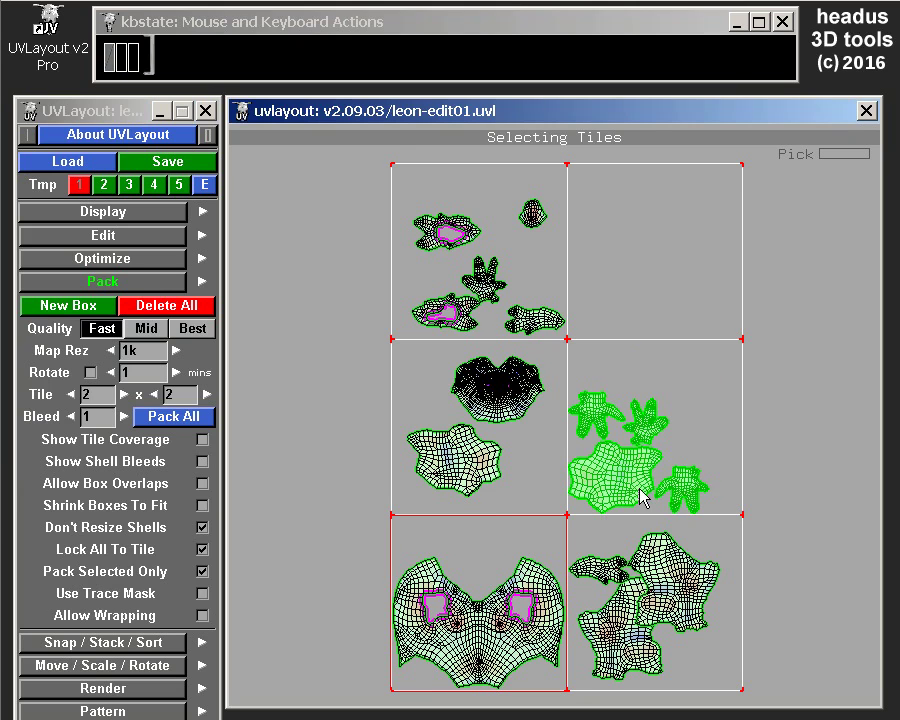
pyautogui.click(541, 296)
# Pack the top-left and middle-left tiles' shells tightly inside their own tiles
pyautogui.moveTo(810, 447); pyautogui.dragTo(810, 447)
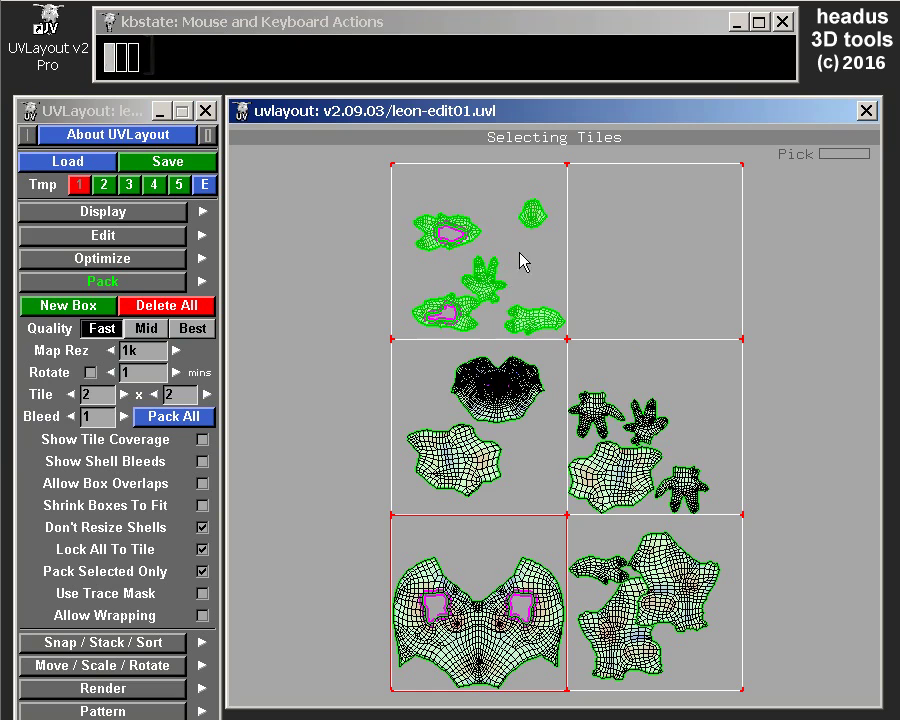
pyautogui.click(835, 303)
pyautogui.moveTo(464, 270); pyautogui.dragTo(651, 407)
pyautogui.press(']')
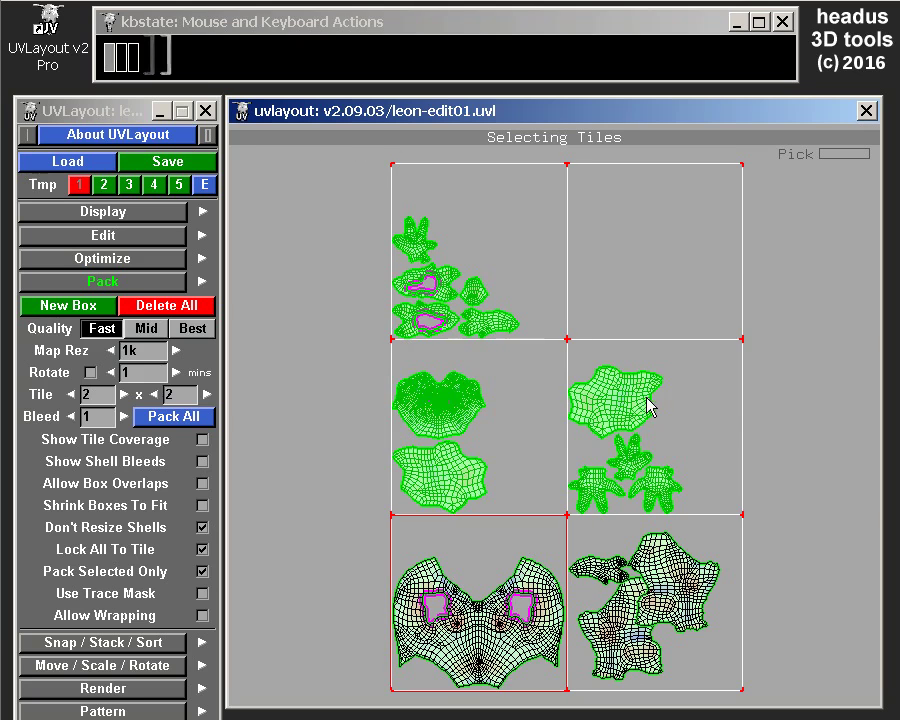
# Zoom onto the large blob shell and test marking edge loops across it, then clear them
pyautogui.click(824, 409)
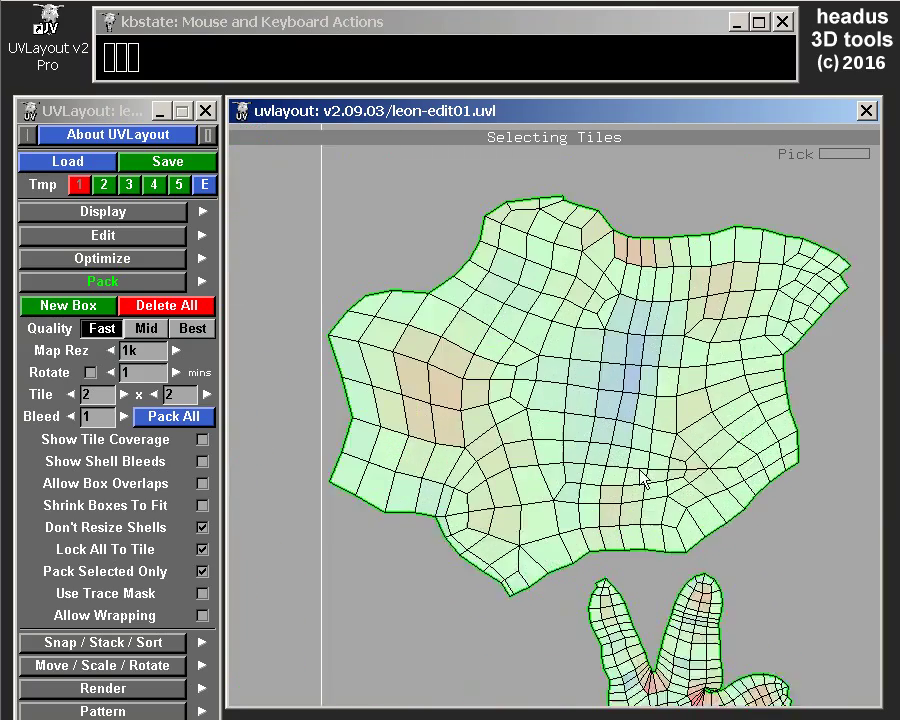
pyautogui.moveTo(658, 380); pyautogui.dragTo(639, 413)
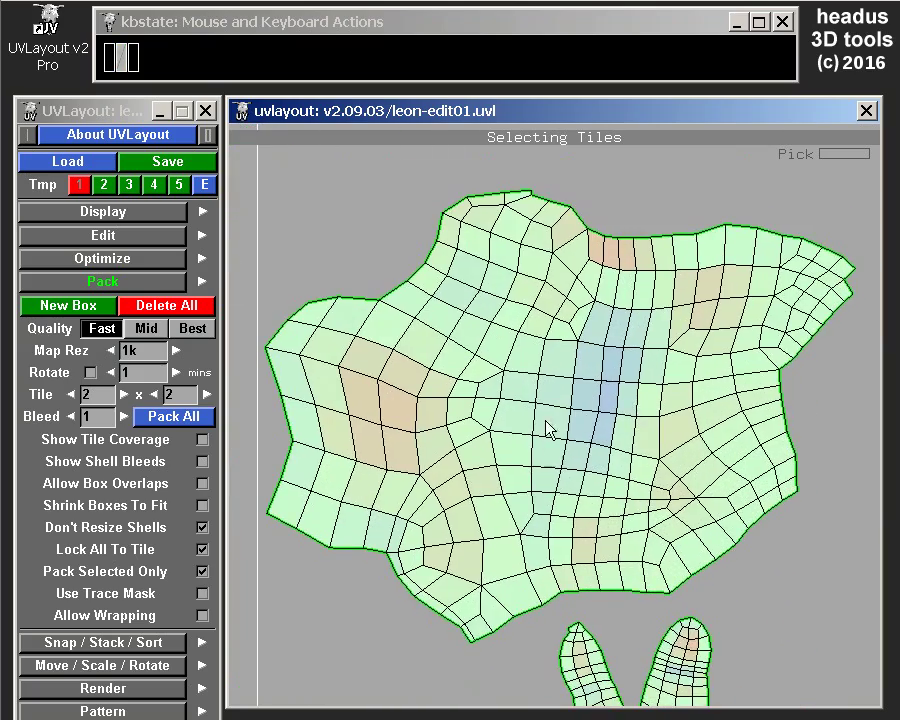
pyautogui.middleClick(555, 385)
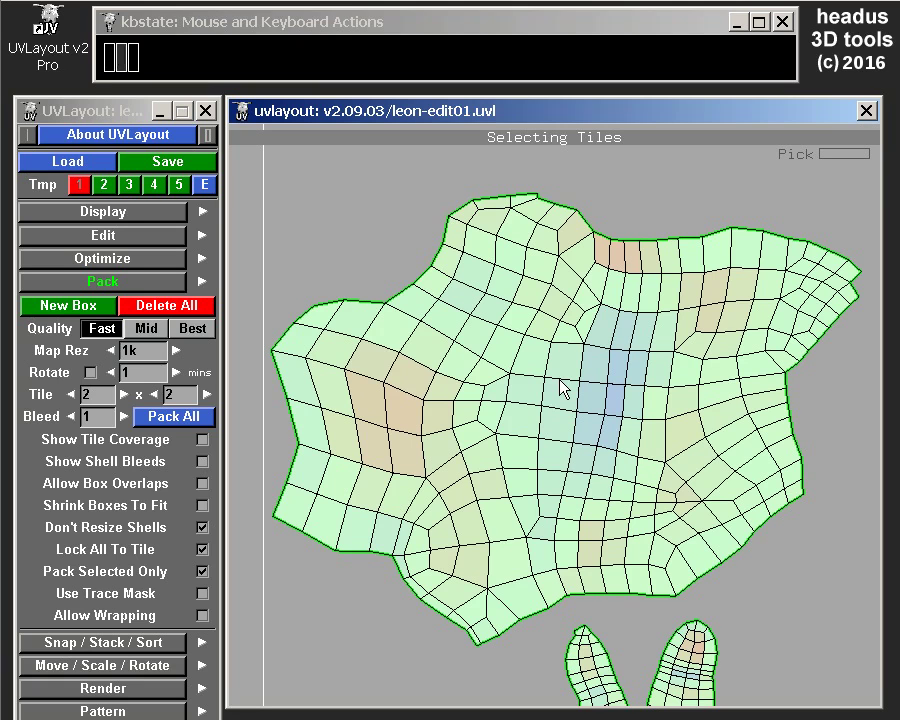
pyautogui.press('ctrl+i')
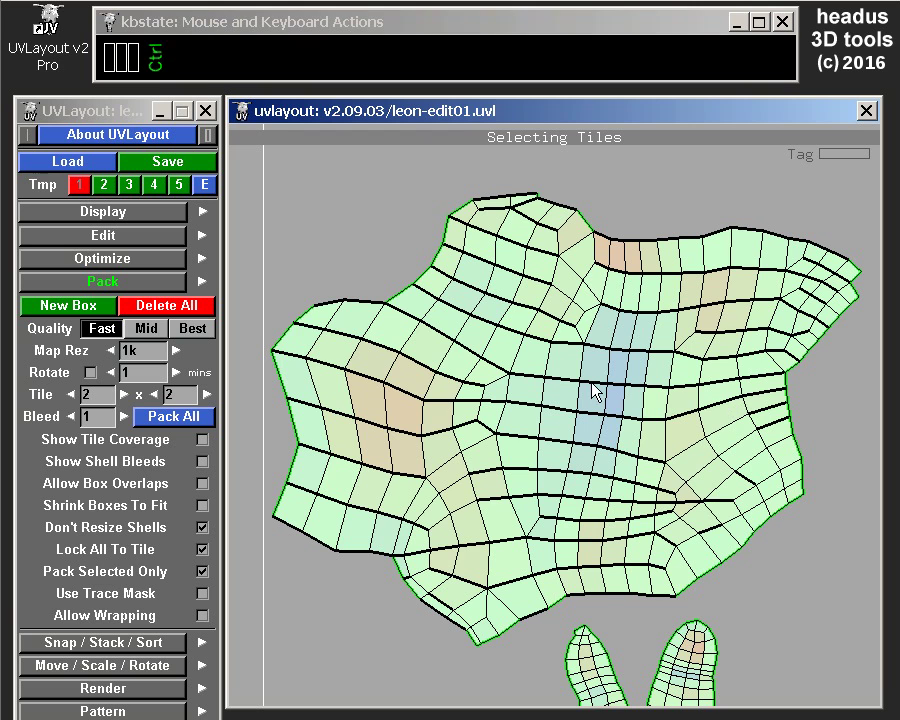
pyautogui.press('ctrl+i')
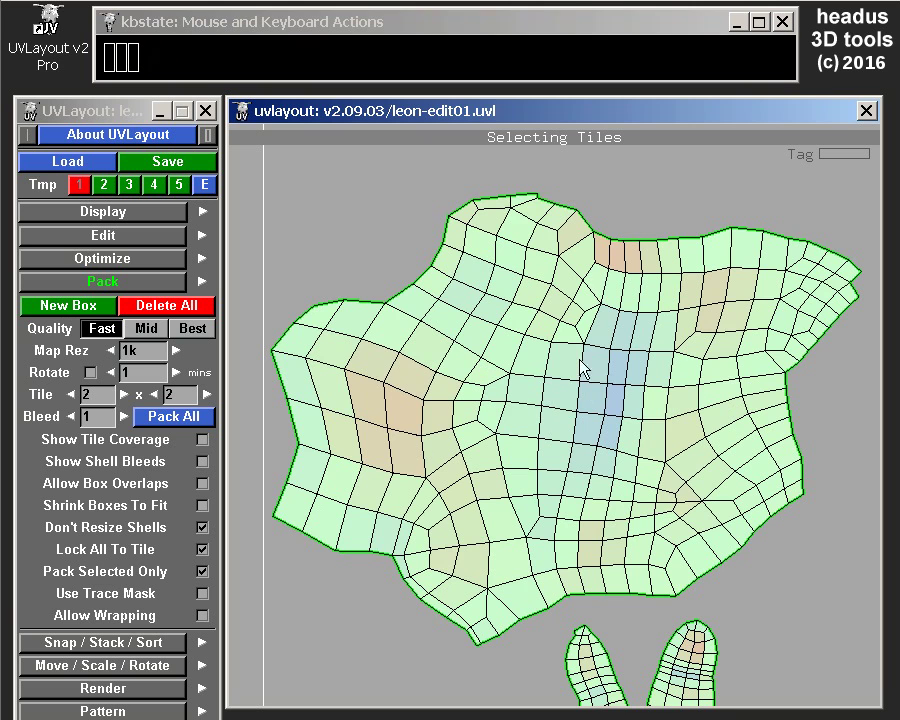
pyautogui.moveTo(640, 396); pyautogui.dragTo(573, 392)
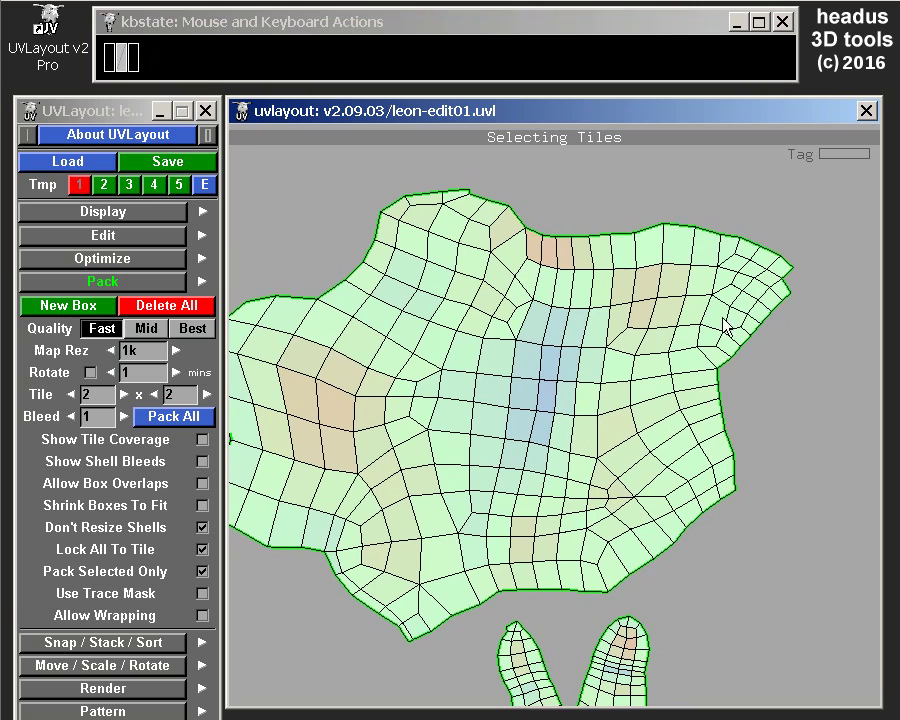
pyautogui.middleClick(634, 358)
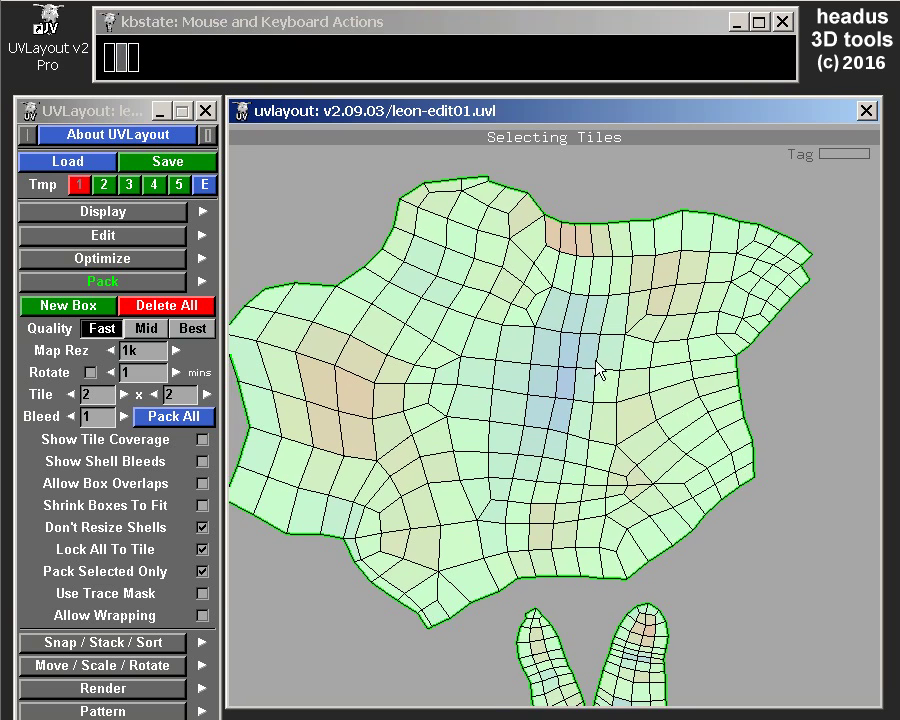
# Mark the vertical middle strip of faces and cut along its edges
pyautogui.press('g')
pyautogui.moveTo(560, 343); pyautogui.dragTo(599, 600)
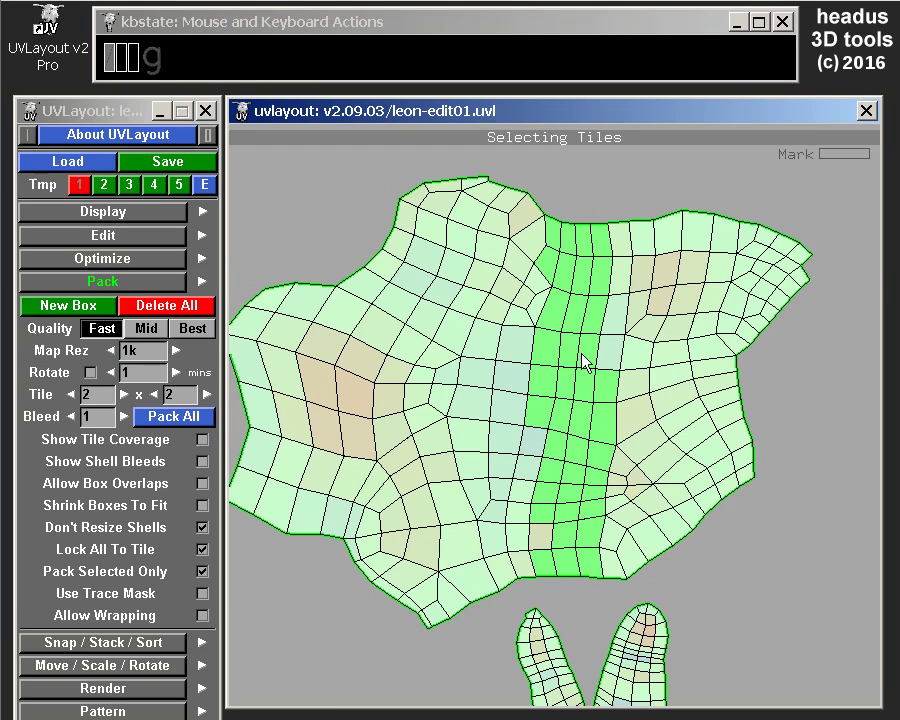
pyautogui.press('ctrl+i')
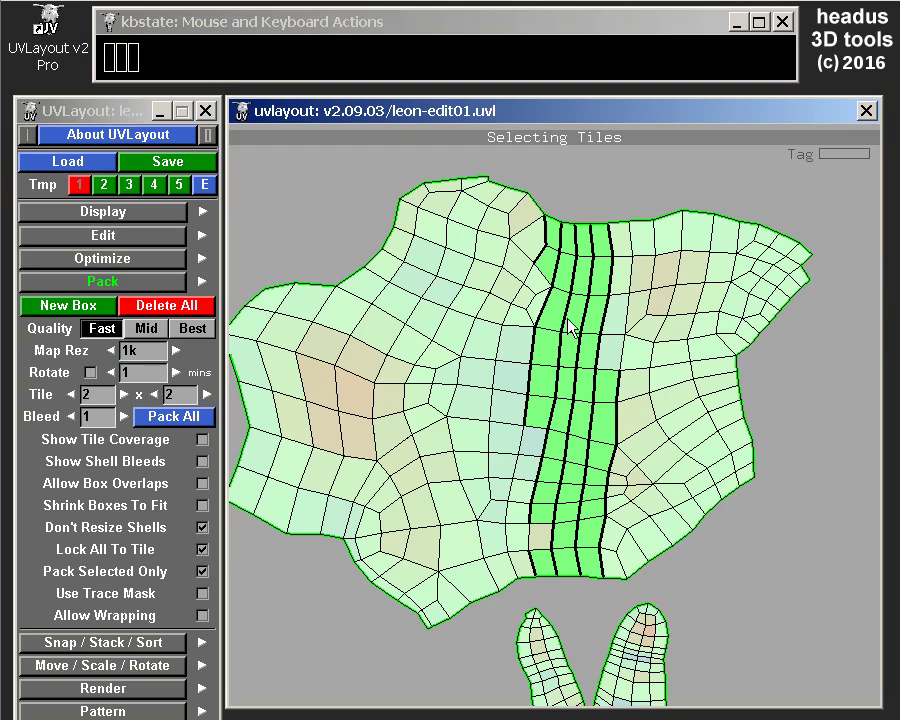
# Flatten the shell repeatedly so the new vertical cuts open up
pyautogui.press('f')
pyautogui.press('f')
pyautogui.press('f')
pyautogui.press('f')
pyautogui.press('f')
pyautogui.press('f')
pyautogui.press('f')
pyautogui.press('f')
pyautogui.press('f')
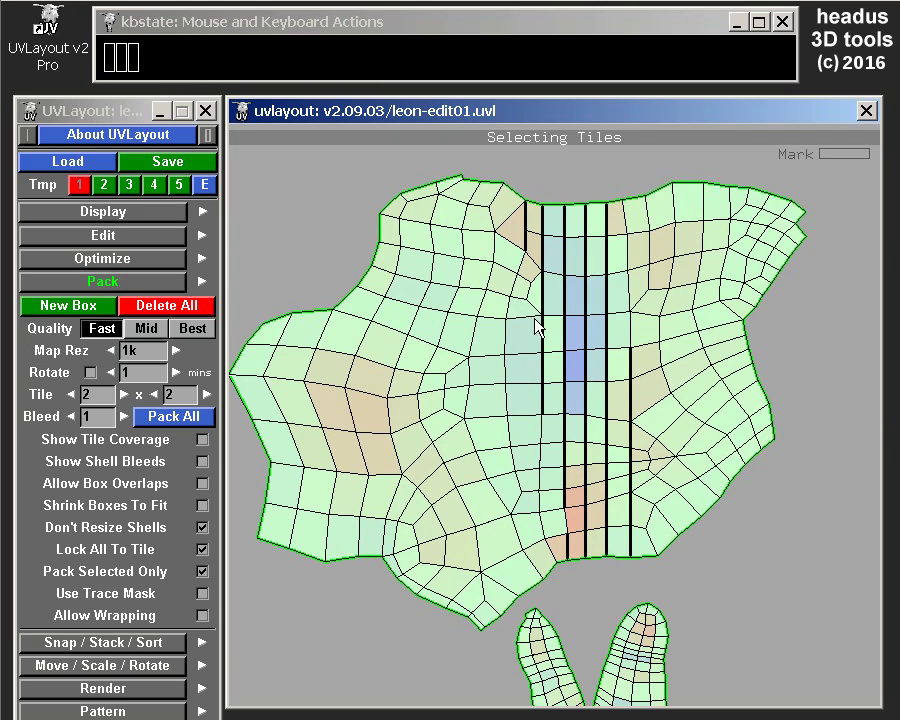
pyautogui.moveTo(607, 452); pyautogui.dragTo(615, 432)
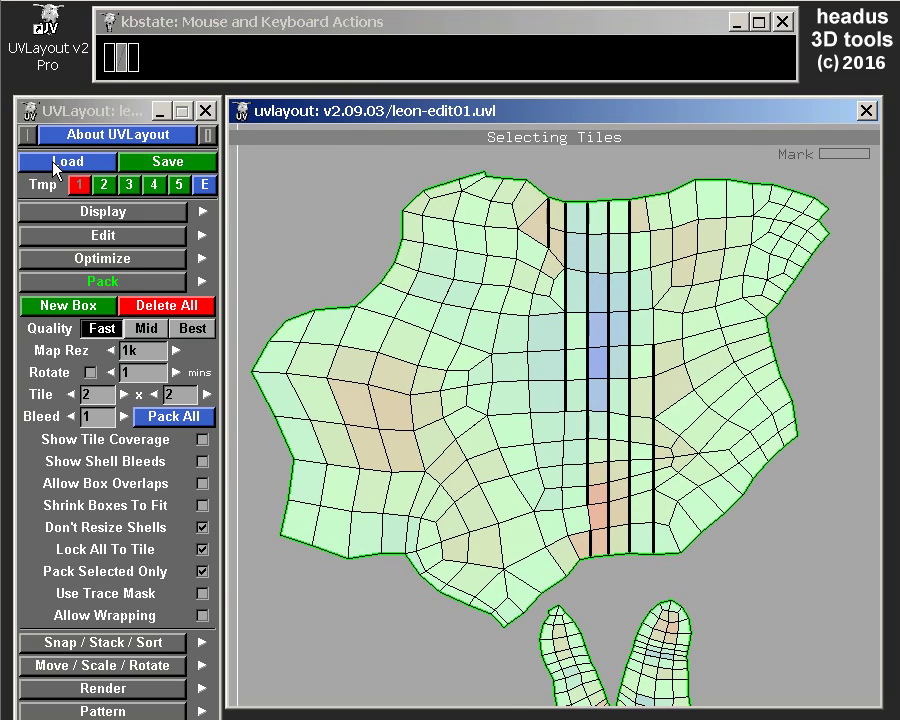
# Load the Chassis.obj model into UVLayout
pyautogui.click(57, 171)
pyautogui.moveTo(428, 200); pyautogui.dragTo(428, 200)
pyautogui.click(369, 422)
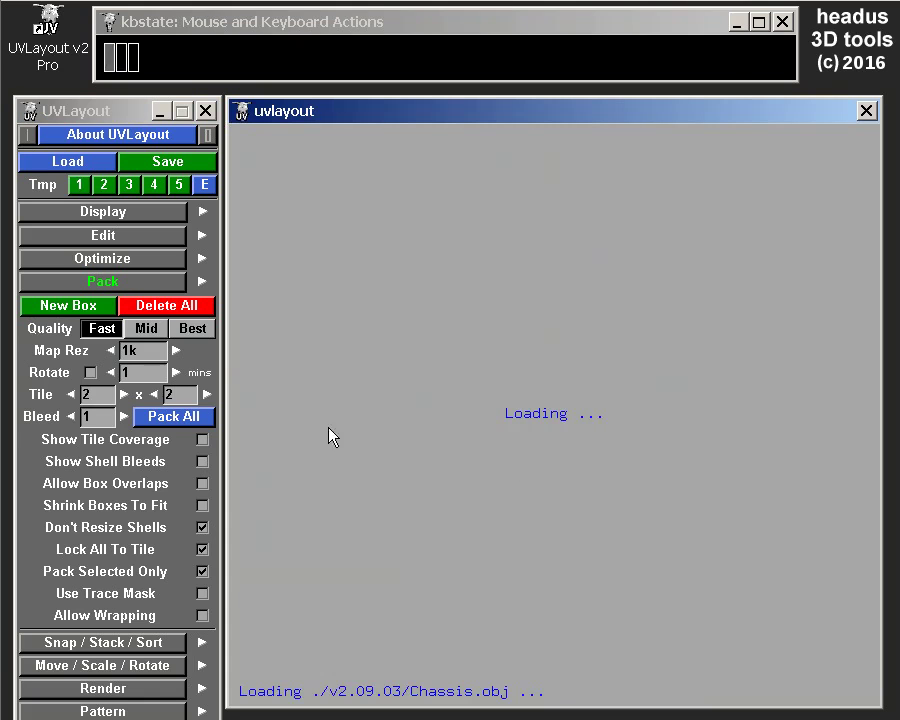
pyautogui.click(142, 286)
# Orbit and zoom around the chassis head to inspect its round opening
pyautogui.moveTo(562, 448); pyautogui.dragTo(425, 446)
pyautogui.click(568, 445)
pyautogui.moveTo(599, 453); pyautogui.dragTo(539, 422)
pyautogui.middleClick(547, 386)
pyautogui.moveTo(528, 374); pyautogui.dragTo(717, 362)
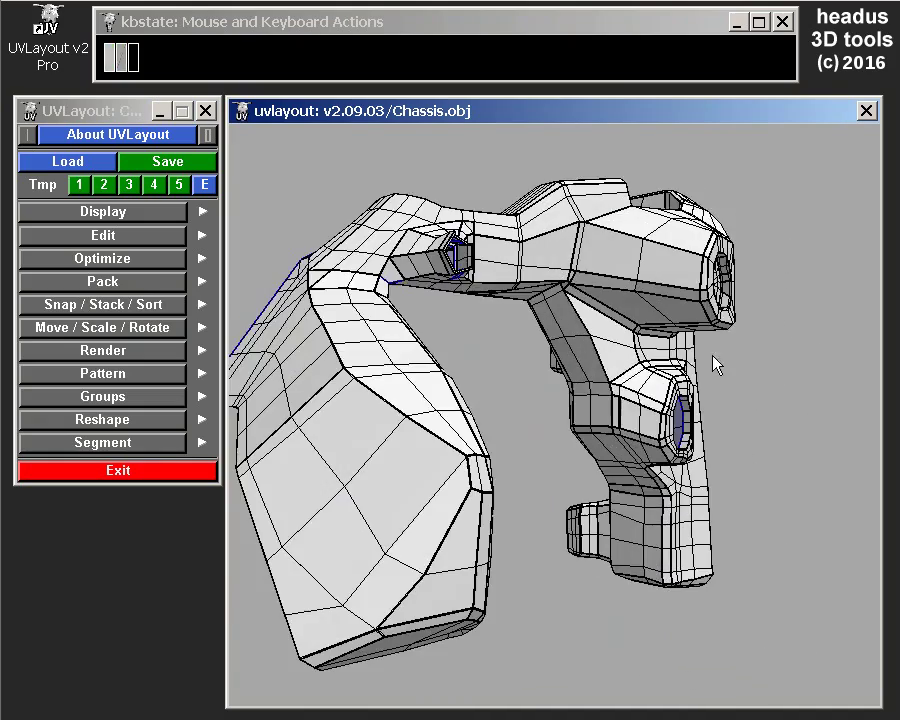
pyautogui.moveTo(483, 430); pyautogui.dragTo(477, 467)
pyautogui.moveTo(572, 399); pyautogui.dragTo(486, 354)
pyautogui.click(644, 419)
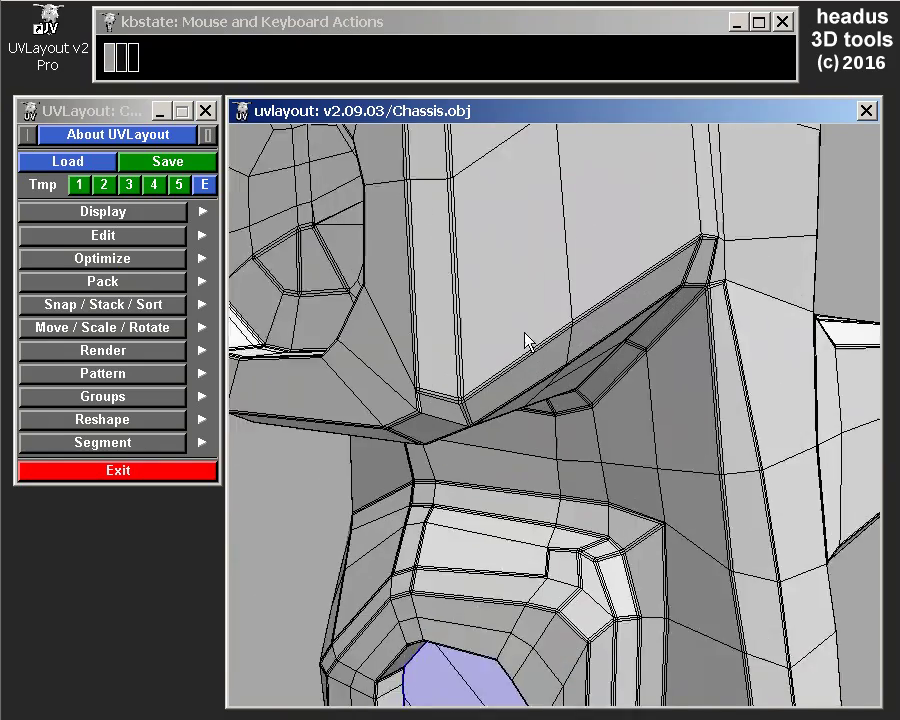
pyautogui.moveTo(604, 283); pyautogui.dragTo(758, 283)
pyautogui.click(595, 466)
pyautogui.moveTo(529, 368); pyautogui.dragTo(606, 368)
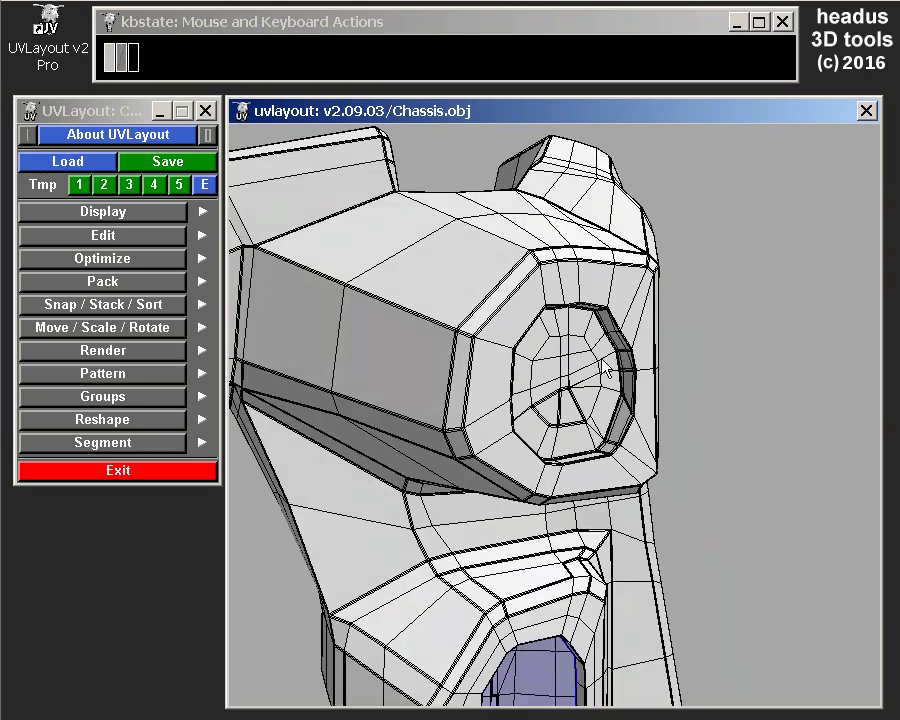
pyautogui.moveTo(580, 334); pyautogui.dragTo(689, 246)
pyautogui.click(628, 296)
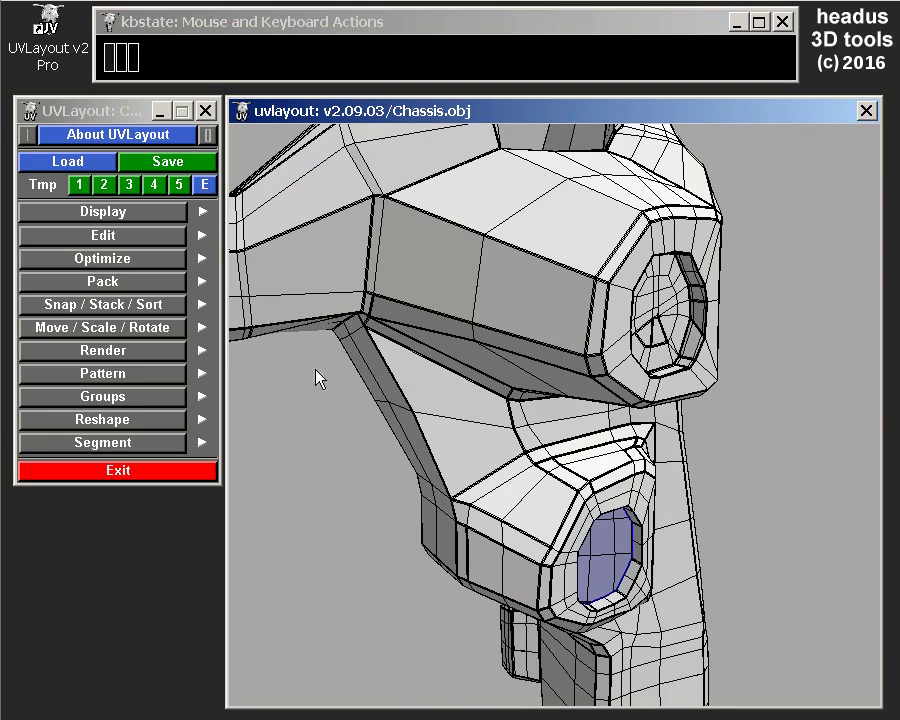
pyautogui.moveTo(589, 292); pyautogui.dragTo(402, 353)
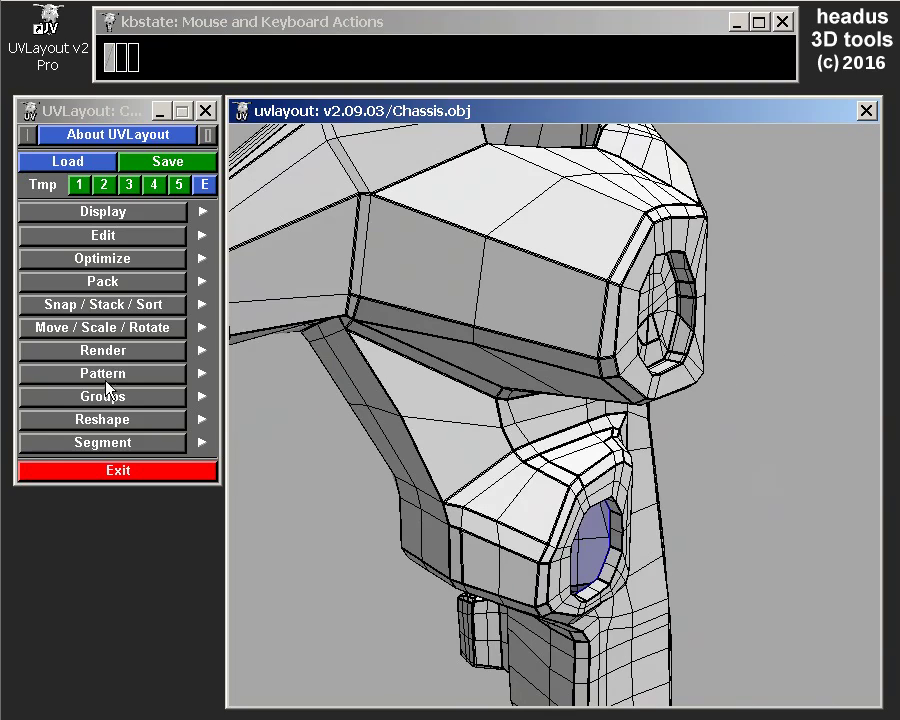
# Bring up the Segment tools and orbit to face the head's round opening
pyautogui.click(109, 449)
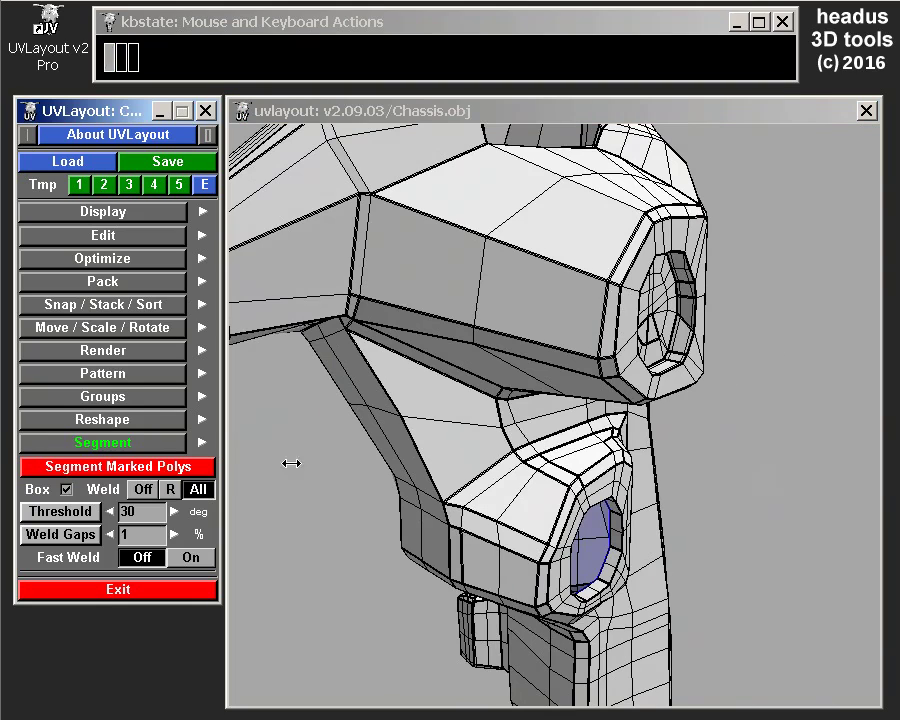
pyautogui.moveTo(617, 338); pyautogui.dragTo(603, 389)
pyautogui.moveTo(593, 389); pyautogui.dragTo(504, 373)
pyautogui.moveTo(613, 327); pyautogui.dragTo(548, 348)
pyautogui.moveTo(551, 346); pyautogui.dragTo(576, 334)
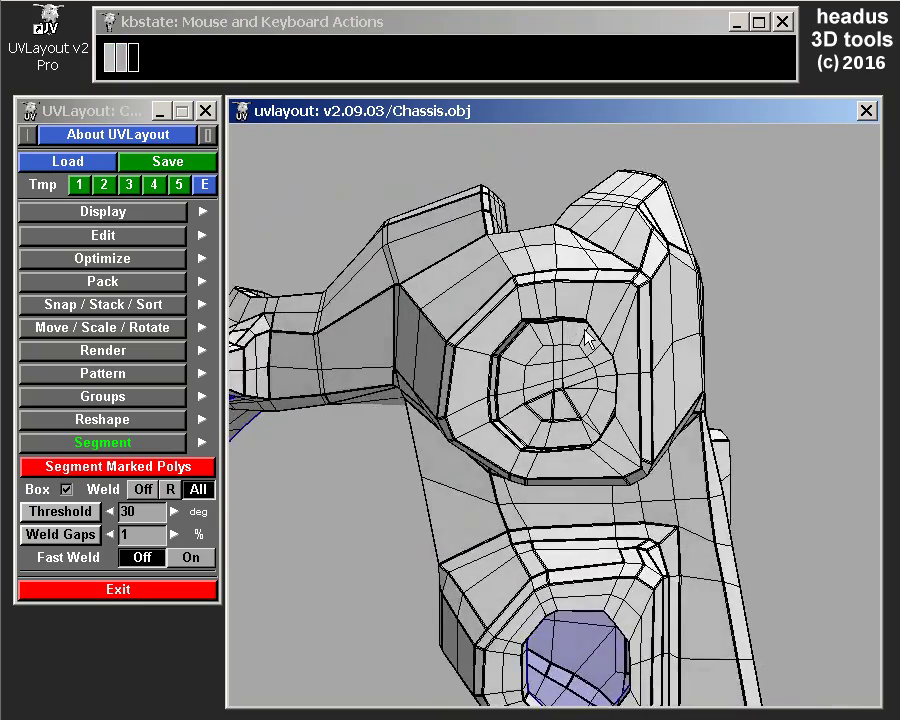
pyautogui.middleClick(581, 332)
pyautogui.click(571, 300)
pyautogui.middleClick(577, 307)
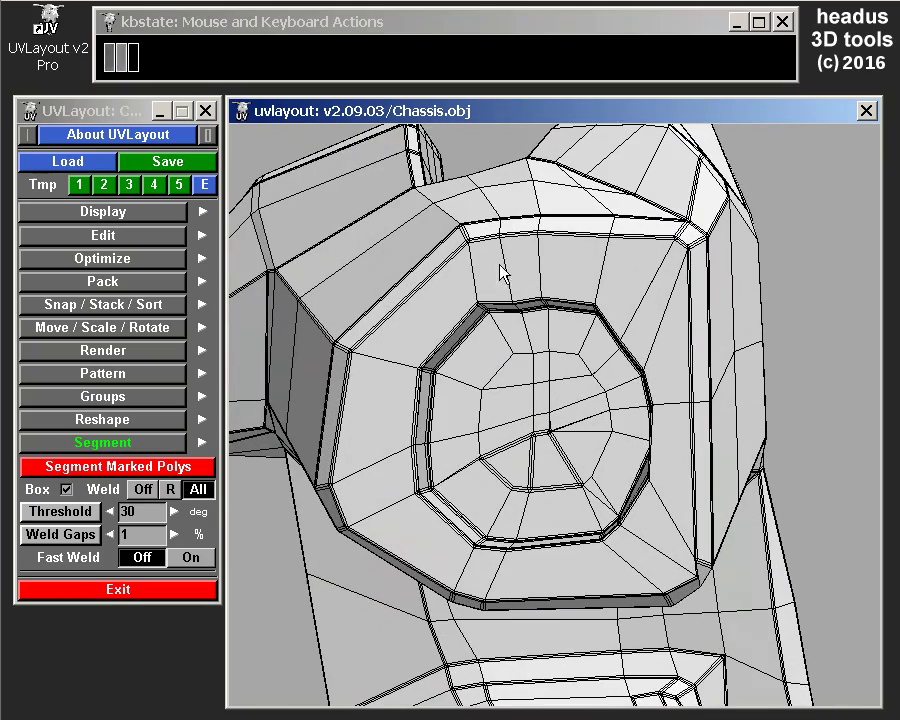
# Mark faces above the opening and extend the marking around the whole ring with the threshold
pyautogui.press('g')
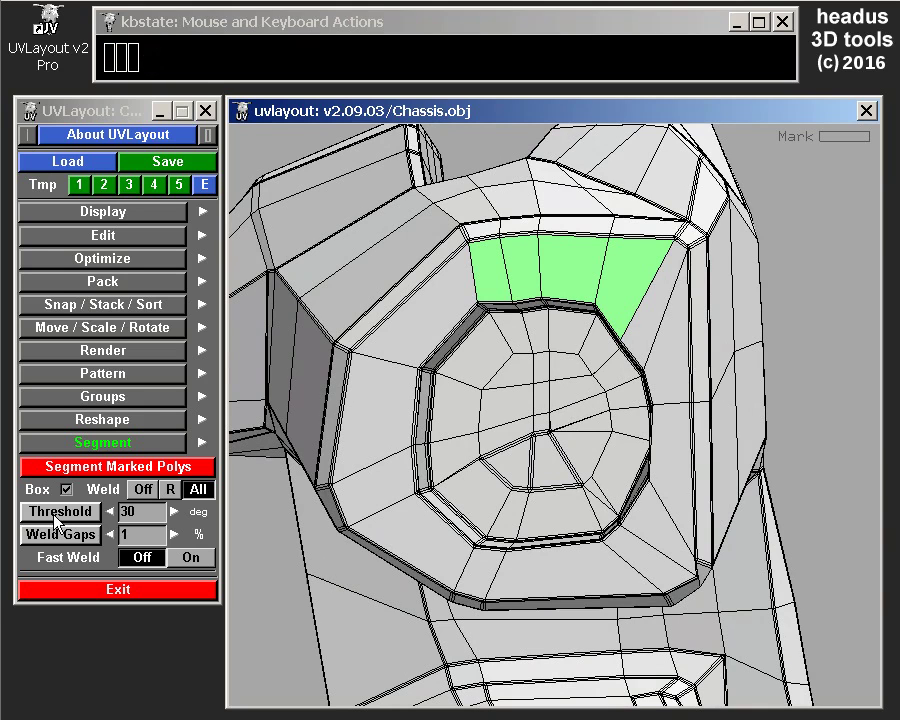
pyautogui.click(53, 519)
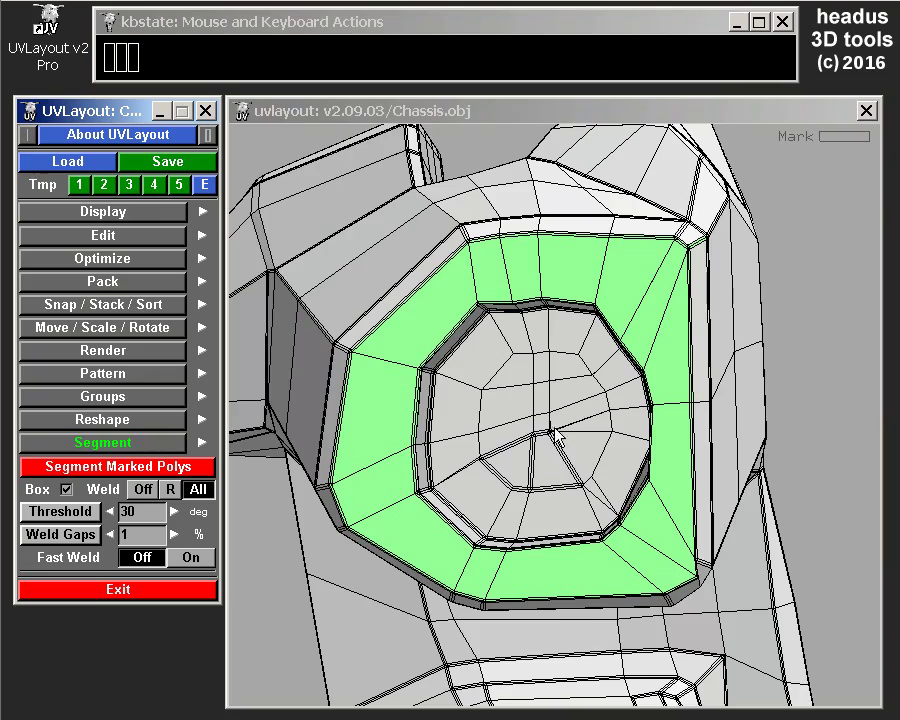
pyautogui.moveTo(550, 425); pyautogui.dragTo(610, 440)
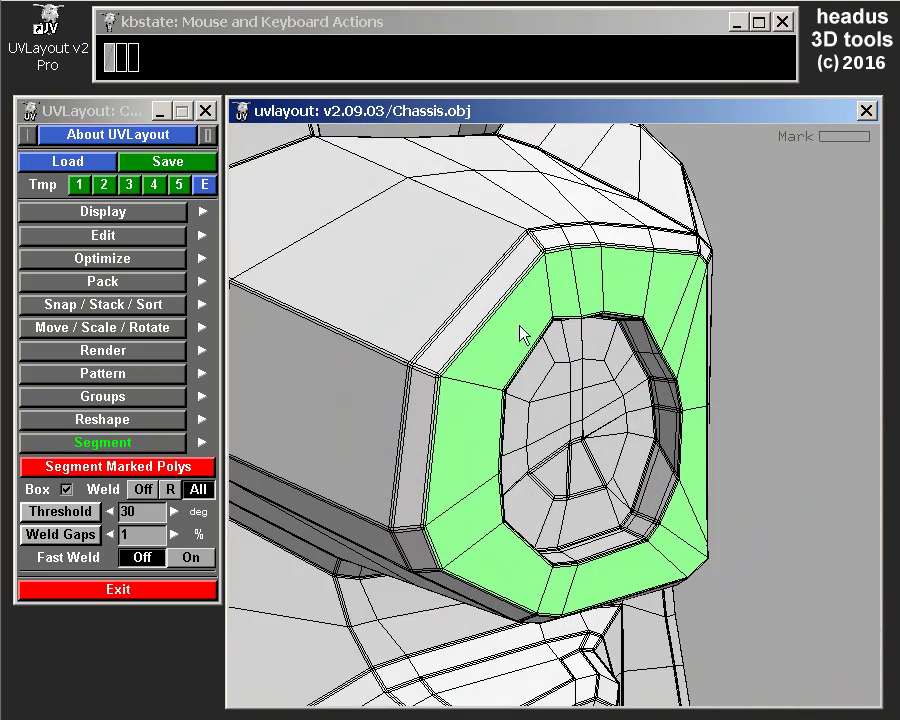
# Detach the marked ring of faces and orbit toward the upper arm
pyautogui.press('d')
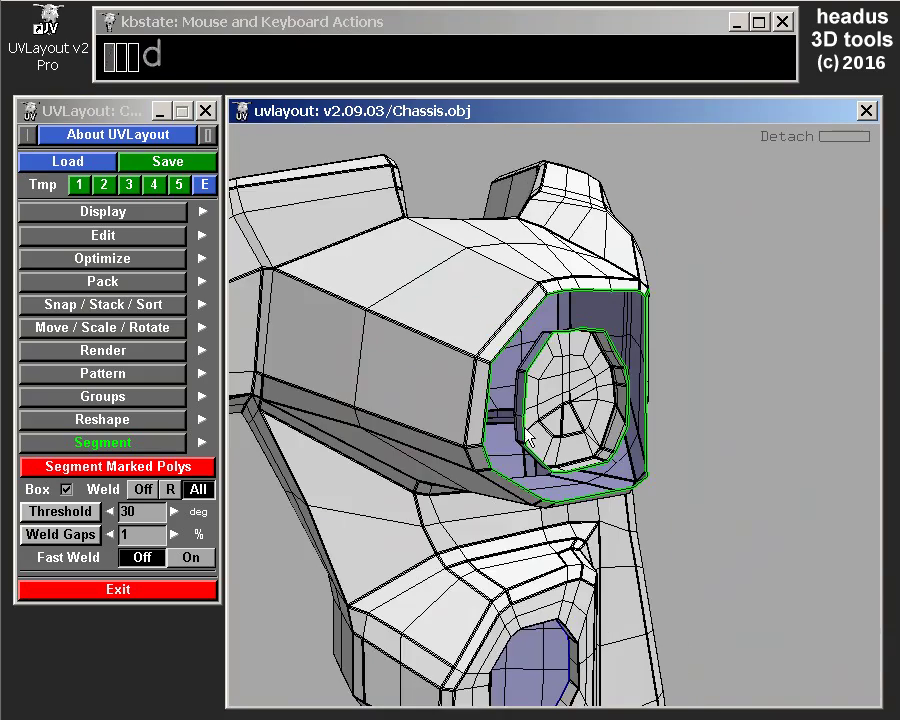
pyautogui.click(507, 427)
pyautogui.middleClick(528, 422)
pyautogui.moveTo(489, 398); pyautogui.dragTo(474, 376)
# Mark a band of faces along the top of the arm toward the head
pyautogui.press('g')
pyautogui.moveTo(490, 389); pyautogui.dragTo(522, 444)
pyautogui.moveTo(412, 337); pyautogui.dragTo(538, 363)
pyautogui.click(523, 355)
# Orbit around the arm to check the marked band from the side and above
pyautogui.moveTo(284, 408); pyautogui.dragTo(268, 397)
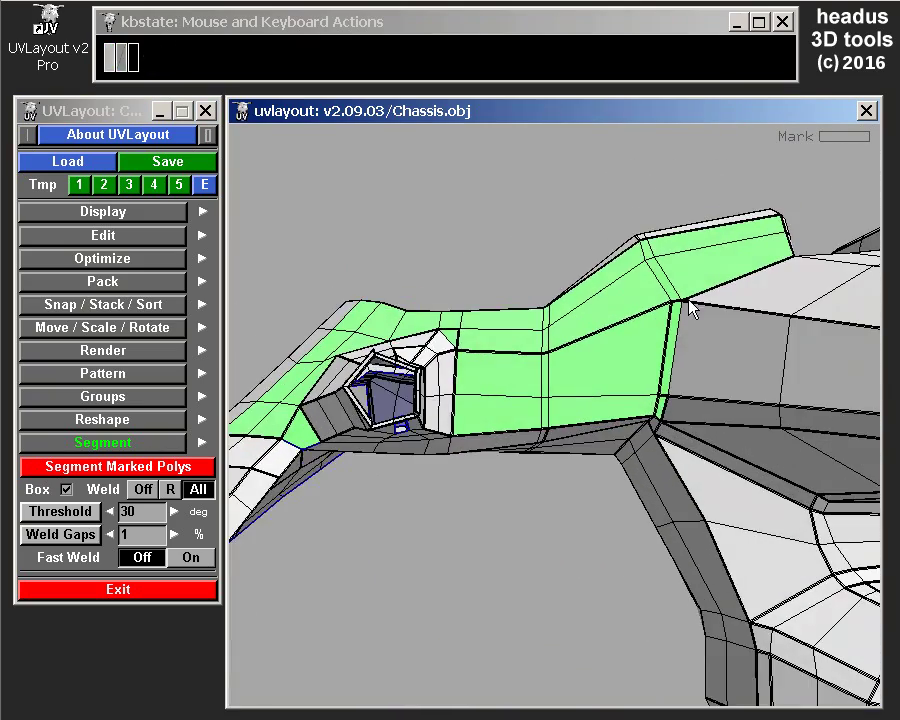
pyautogui.moveTo(483, 400); pyautogui.dragTo(523, 434)
pyautogui.moveTo(500, 374); pyautogui.dragTo(546, 389)
pyautogui.moveTo(343, 439); pyautogui.dragTo(402, 457)
pyautogui.moveTo(623, 321); pyautogui.dragTo(515, 278)
pyautogui.click(576, 390)
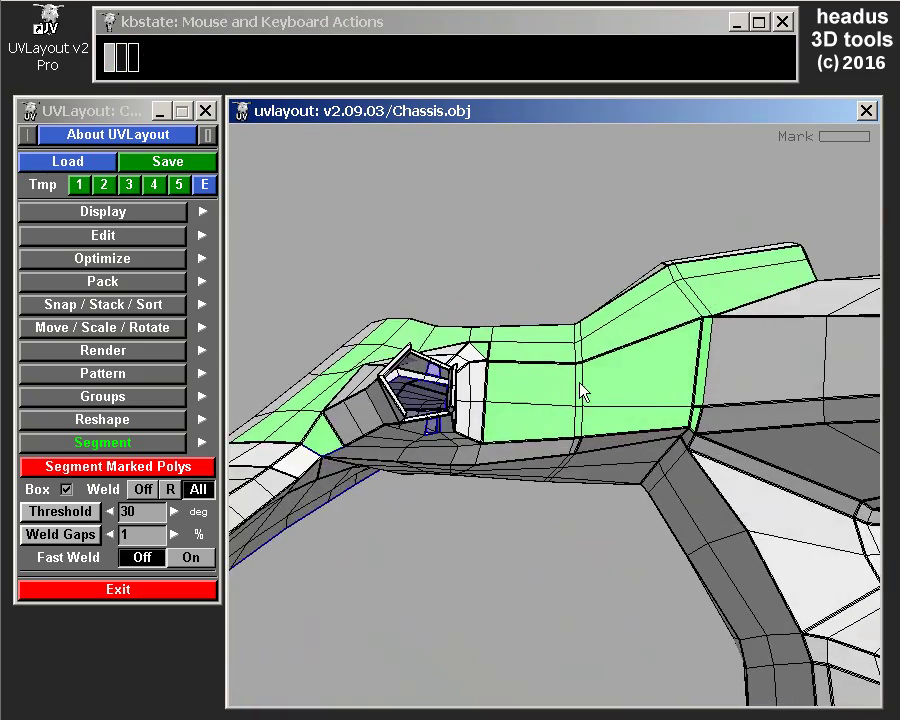
pyautogui.moveTo(580, 386); pyautogui.dragTo(580, 452)
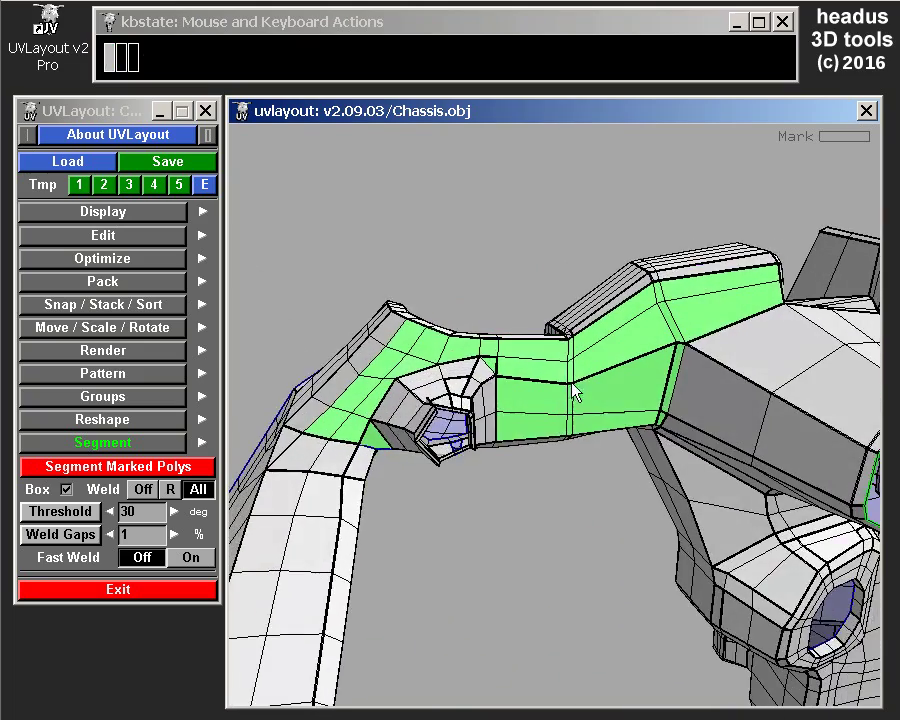
pyautogui.middleClick(588, 376)
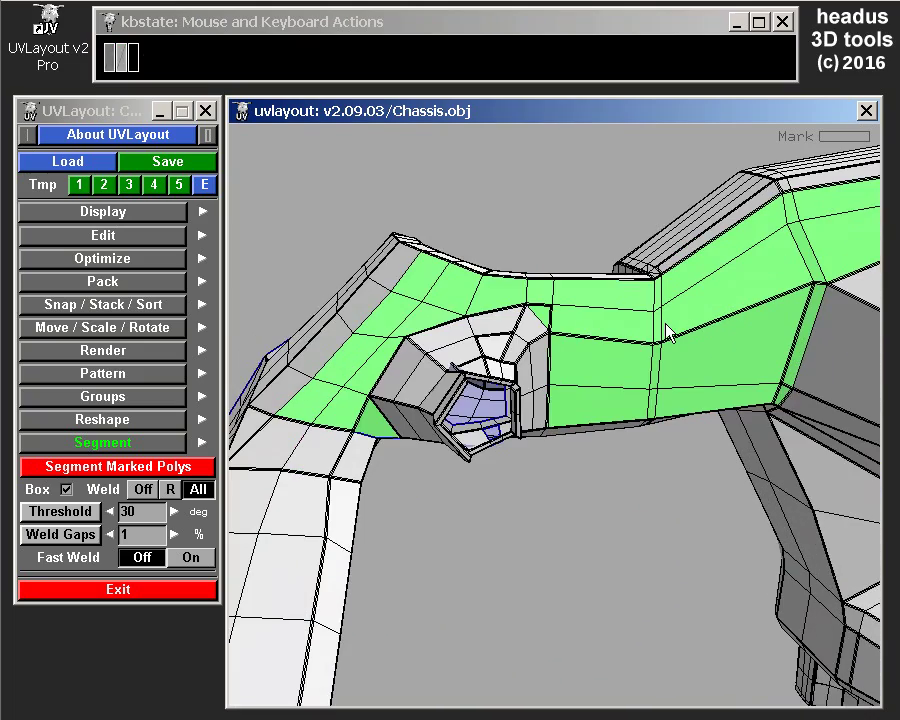
pyautogui.moveTo(660, 363); pyautogui.dragTo(638, 284)
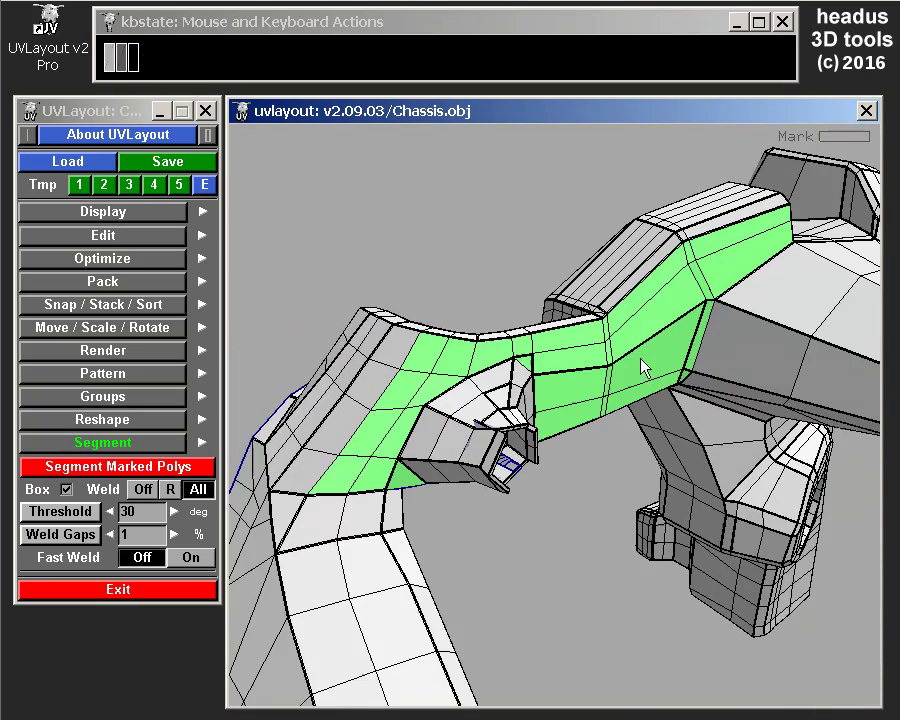
# Orbit to the arm's underside and mark its faces with threshold-assisted marking
pyautogui.press('d')
pyautogui.moveTo(642, 370); pyautogui.dragTo(684, 357)
pyautogui.moveTo(698, 382); pyautogui.dragTo(640, 319)
pyautogui.moveTo(601, 386); pyautogui.dragTo(521, 315)
pyautogui.moveTo(544, 467); pyautogui.dragTo(539, 422)
pyautogui.press('g')
pyautogui.click(47, 519)
pyautogui.moveTo(535, 473); pyautogui.dragTo(549, 508)
pyautogui.moveTo(564, 424); pyautogui.dragTo(567, 444)
pyautogui.moveTo(553, 418); pyautogui.dragTo(792, 411)
pyautogui.moveTo(649, 392); pyautogui.dragTo(626, 355)
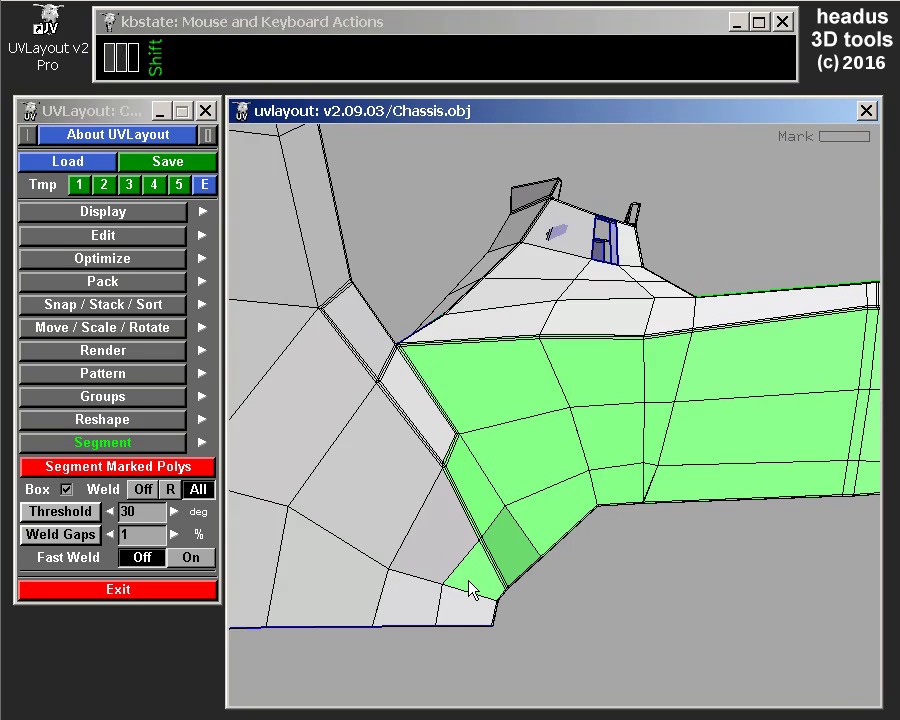
# Refine the marking, unmarking strays and adding the remaining arm faces
pyautogui.press('shift+g')
pyautogui.moveTo(586, 437); pyautogui.dragTo(590, 484)
pyautogui.moveTo(331, 278); pyautogui.dragTo(496, 448)
pyautogui.press('g')
pyautogui.press('g')
pyautogui.press('g')
pyautogui.press('g')
pyautogui.press('g')
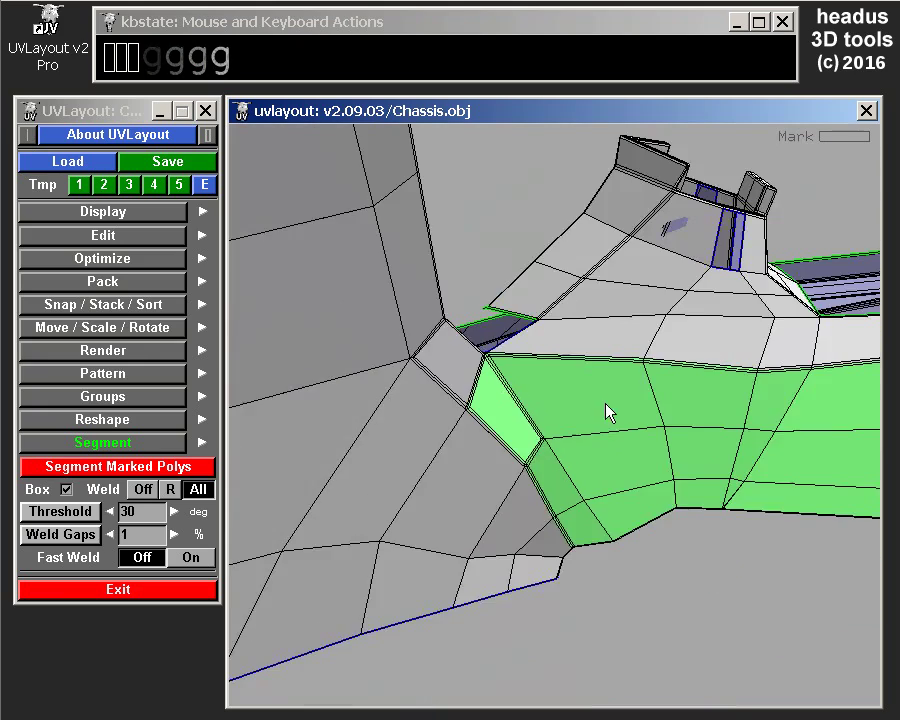
# Detach the marked arm faces from the model
pyautogui.middleClick(484, 397)
pyautogui.click(600, 418)
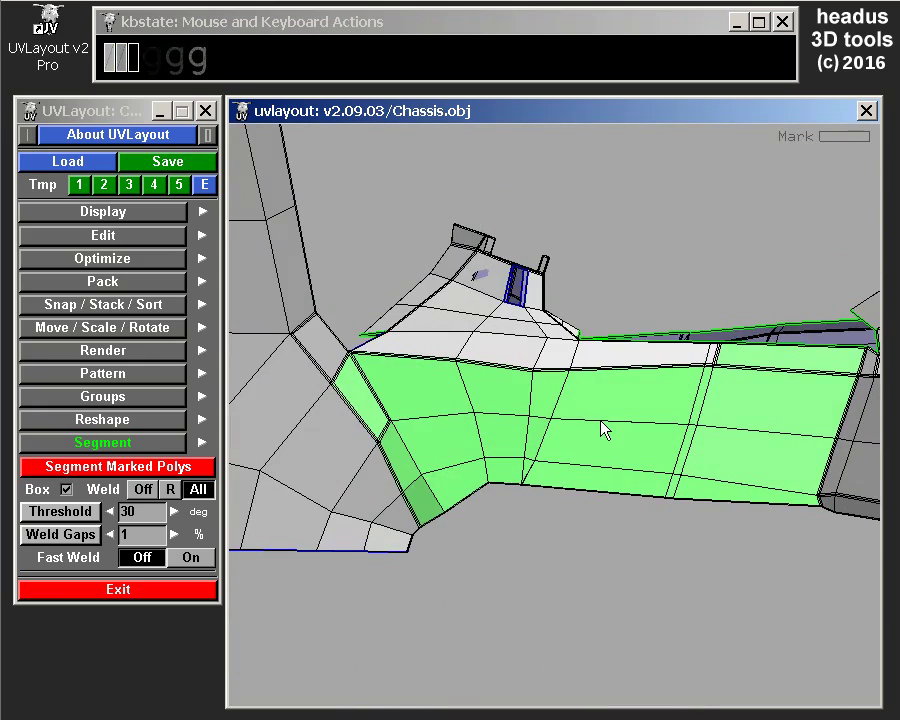
pyautogui.press('d')
pyautogui.moveTo(572, 405); pyautogui.dragTo(563, 407)
# Drop the detached pieces into UV space, then return to the 3D Edit view
pyautogui.press('u')
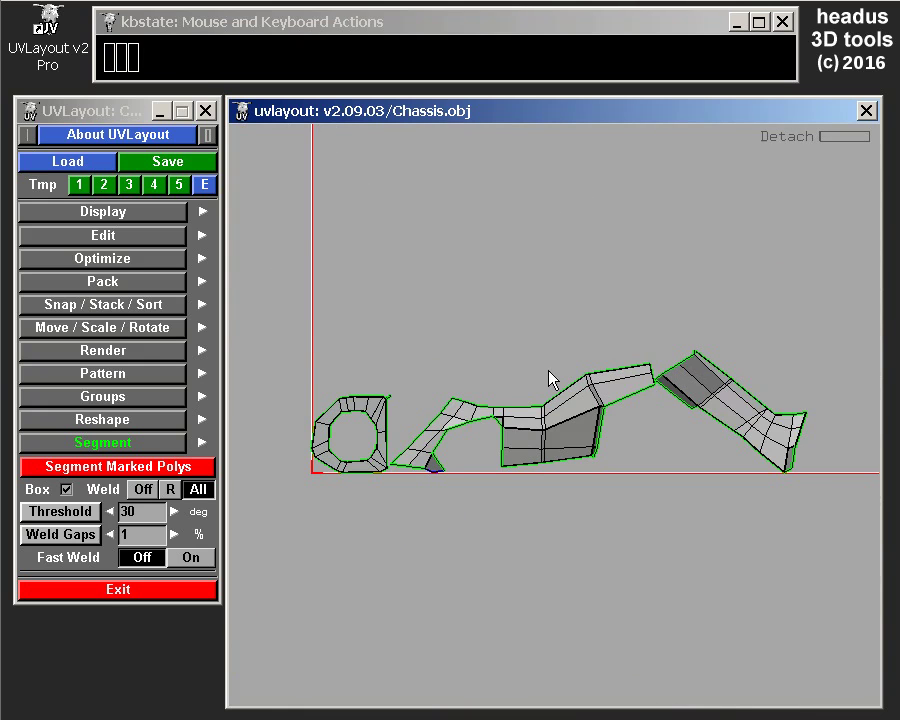
pyautogui.press('u')
pyautogui.moveTo(588, 484); pyautogui.dragTo(571, 552)
pyautogui.press('u')
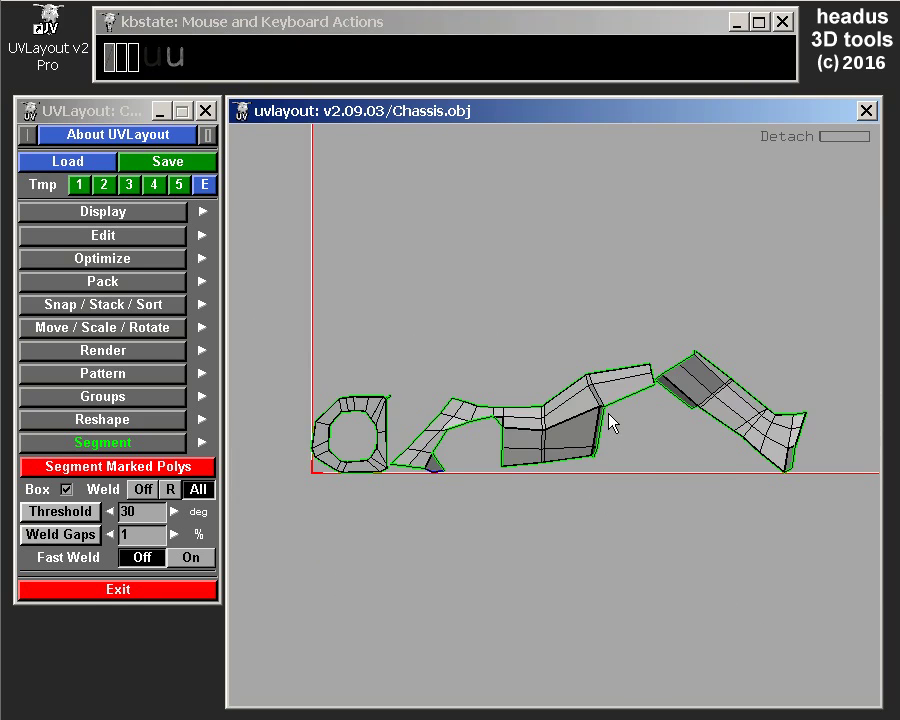
pyautogui.press('u')
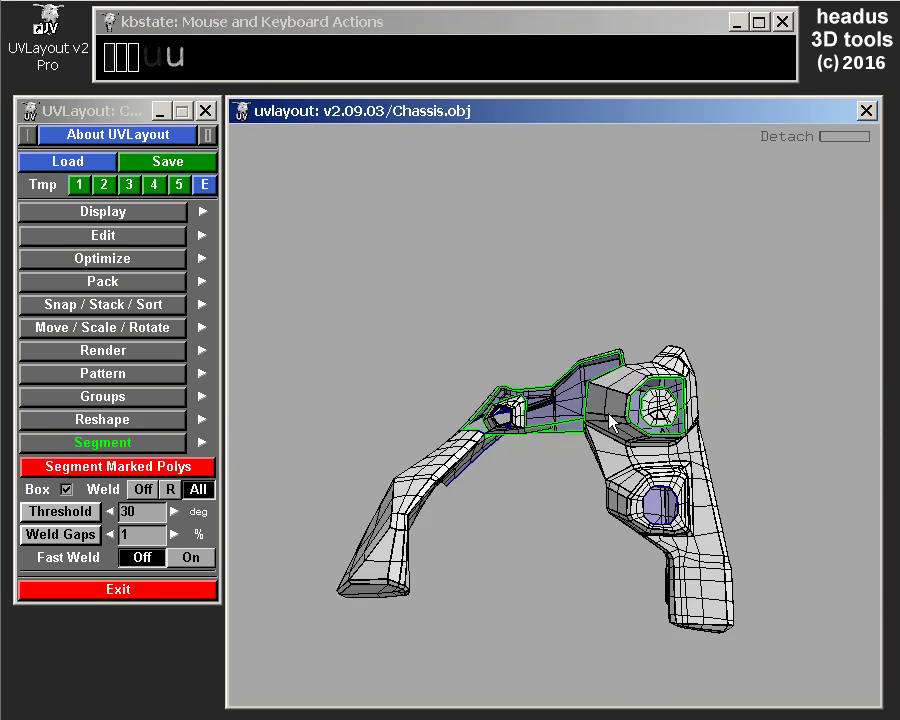
# Orbit and zoom toward the detached arm region outlined by seams
pyautogui.moveTo(555, 550); pyautogui.dragTo(592, 616)
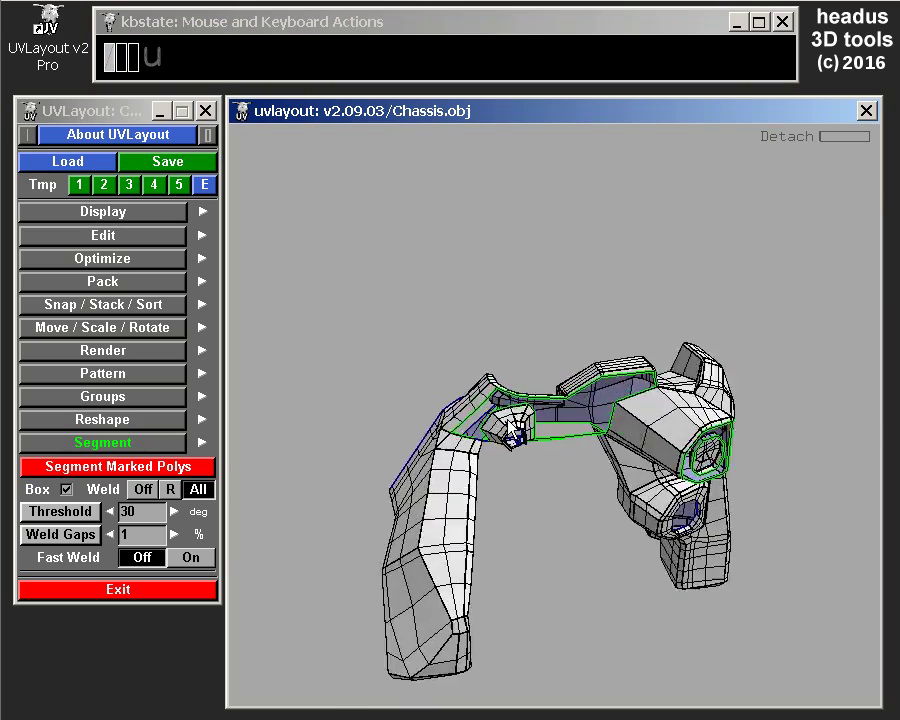
pyautogui.moveTo(533, 465); pyautogui.dragTo(567, 458)
pyautogui.moveTo(593, 467); pyautogui.dragTo(592, 412)
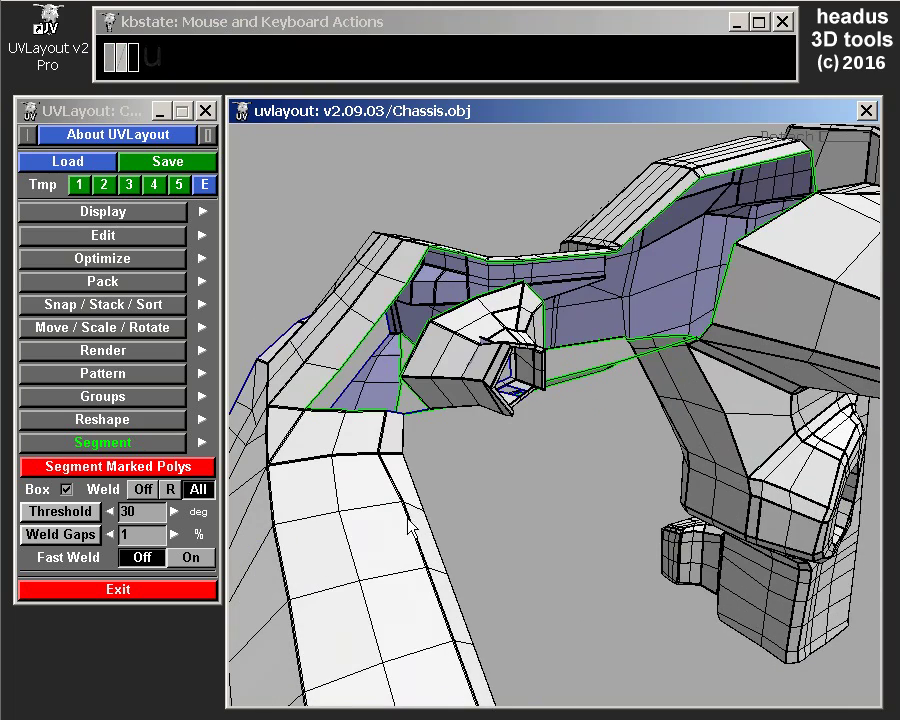